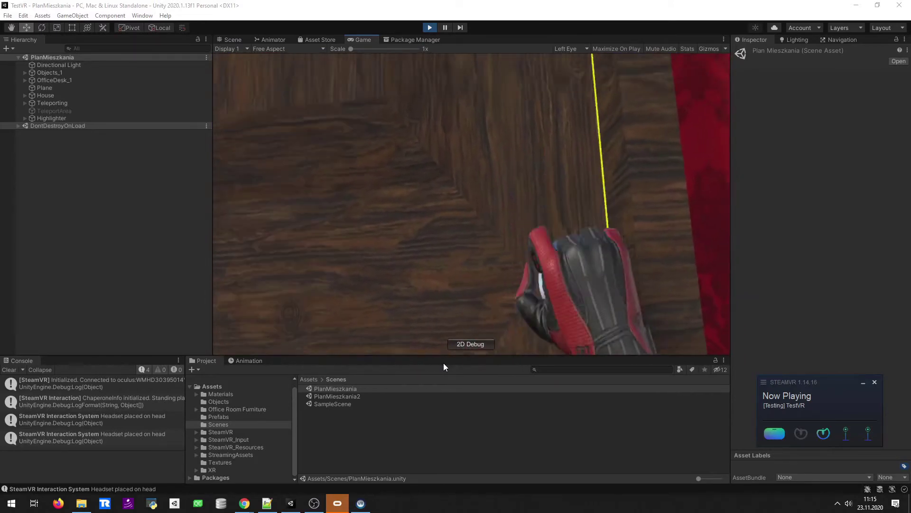
# Stop Play mode and move the scene view in toward the desk.
pyautogui.click(422, 267)
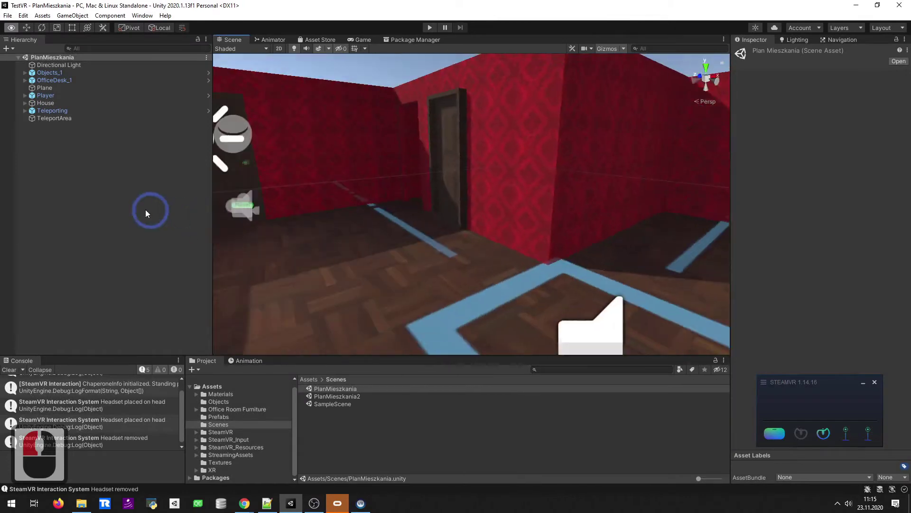
pyautogui.press('w')
pyautogui.press('w')
pyautogui.press('w')
# Look over the desk and select its hinged Door to view the Circular Drive limited 0–90 degrees.
pyautogui.rightClick(452, 250)
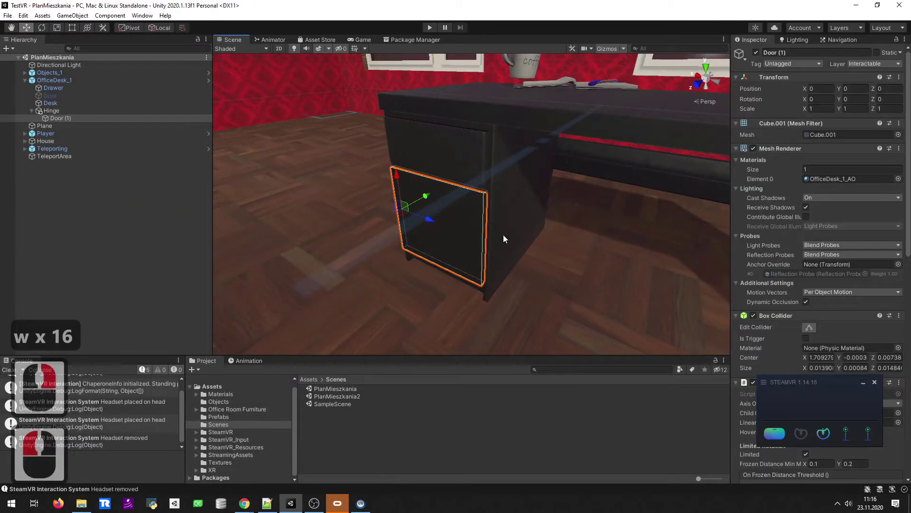
pyautogui.rightClick(861, 385)
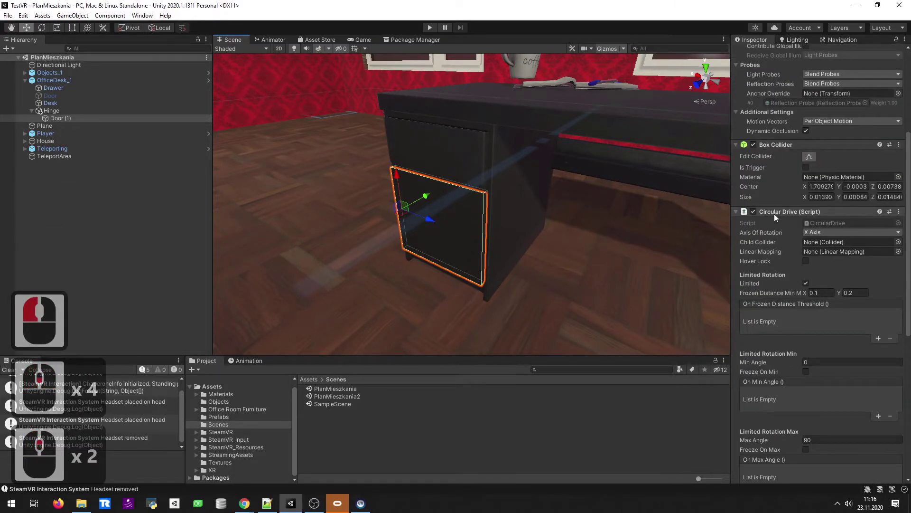
pyautogui.click(434, 151)
# Select the desk Drawer and add a Box Collider component to it.
pyautogui.click(444, 151)
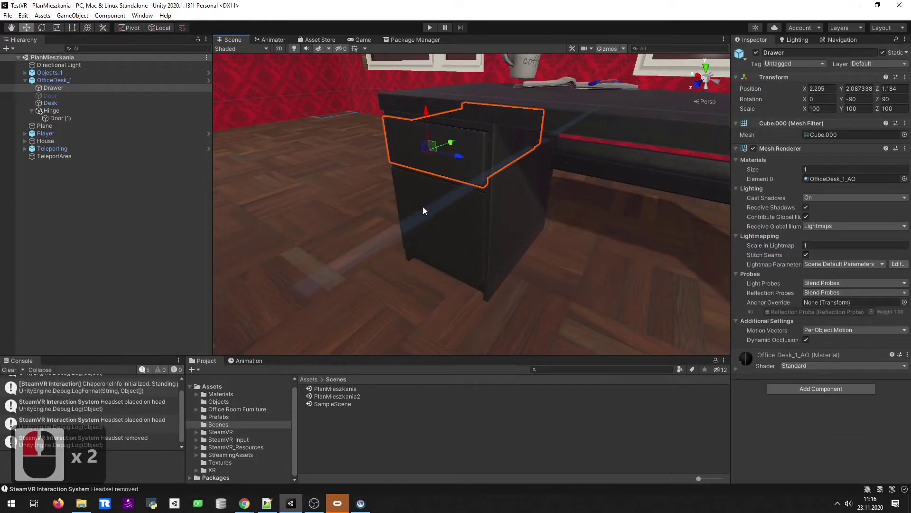
pyautogui.moveTo(429, 208); pyautogui.dragTo(789, 395)
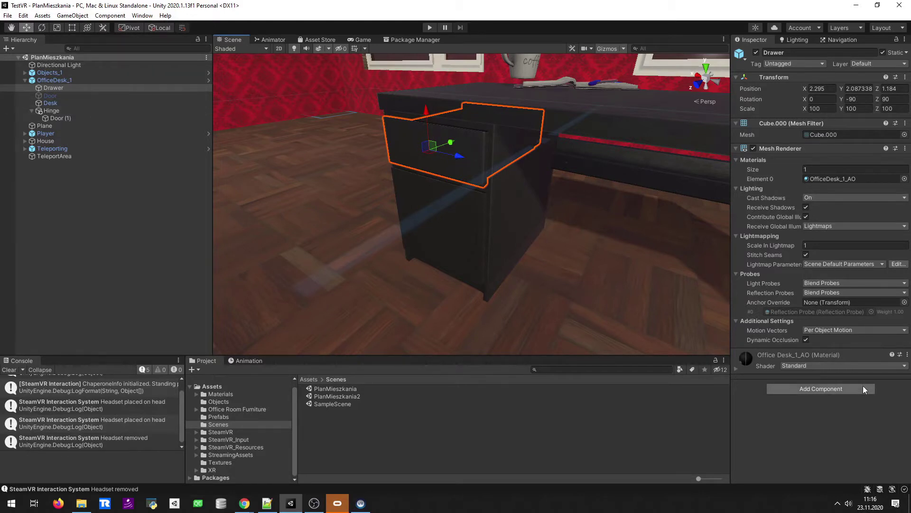
pyautogui.click(848, 391)
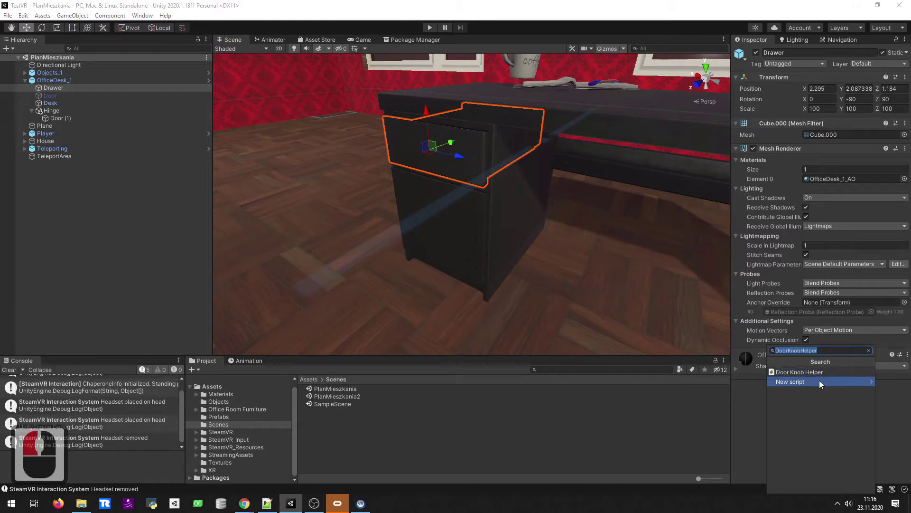
pyautogui.write('box')
pyautogui.press('shift+Return')
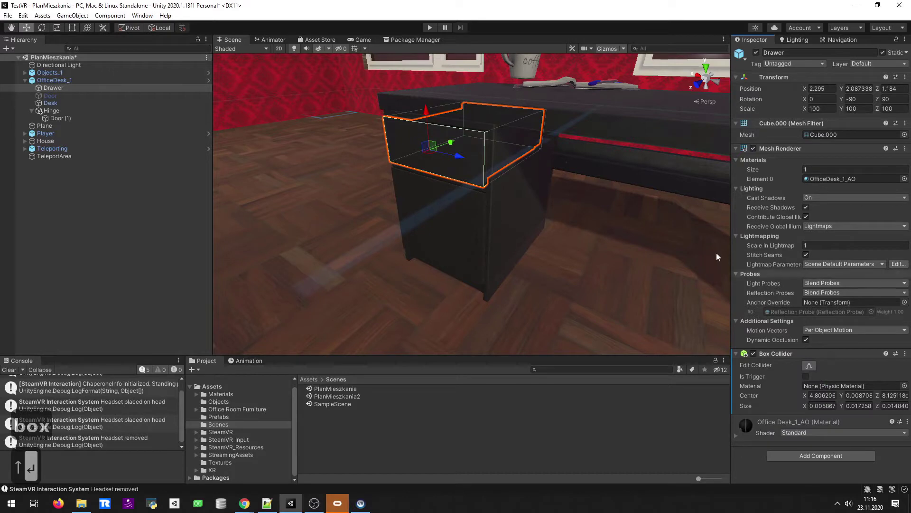
# Test-pull the drawer out, undo the move, and start editing its Box Collider.
pyautogui.middleClick(515, 214)
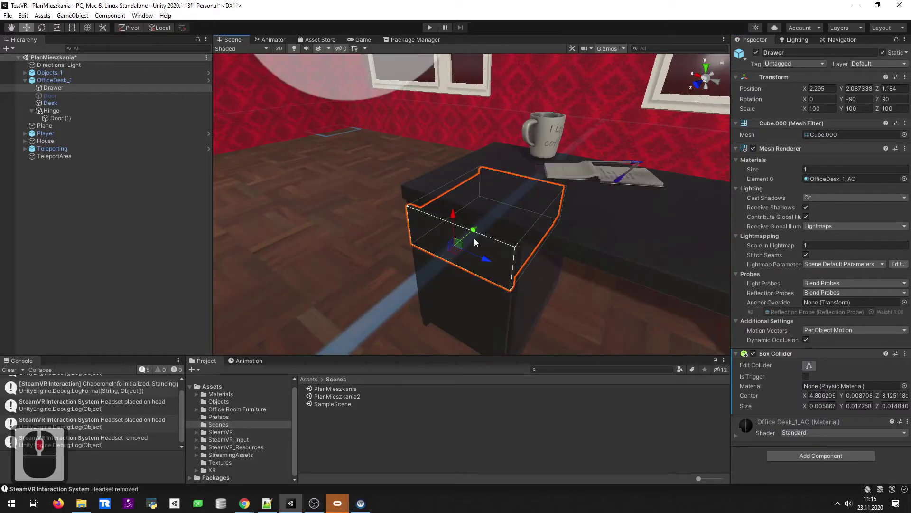
pyautogui.moveTo(451, 274); pyautogui.dragTo(431, 269)
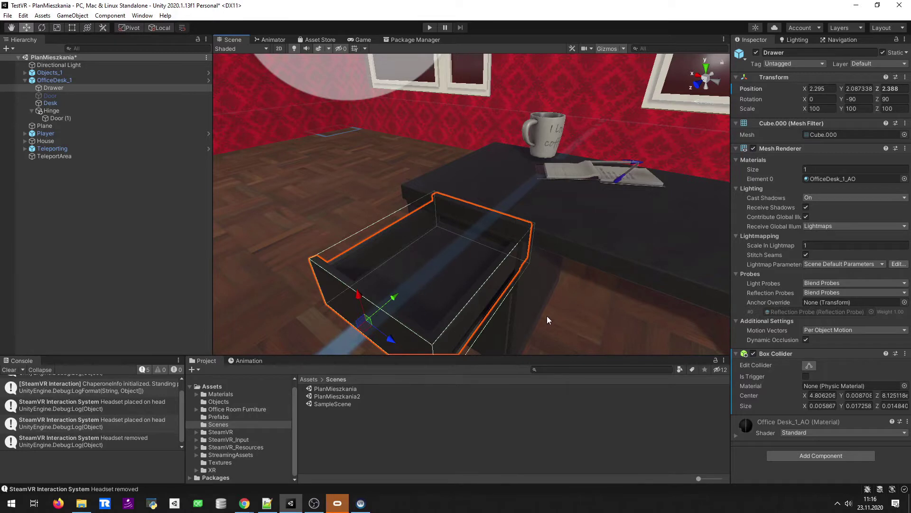
pyautogui.press('ctrl+z')
pyautogui.click(812, 371)
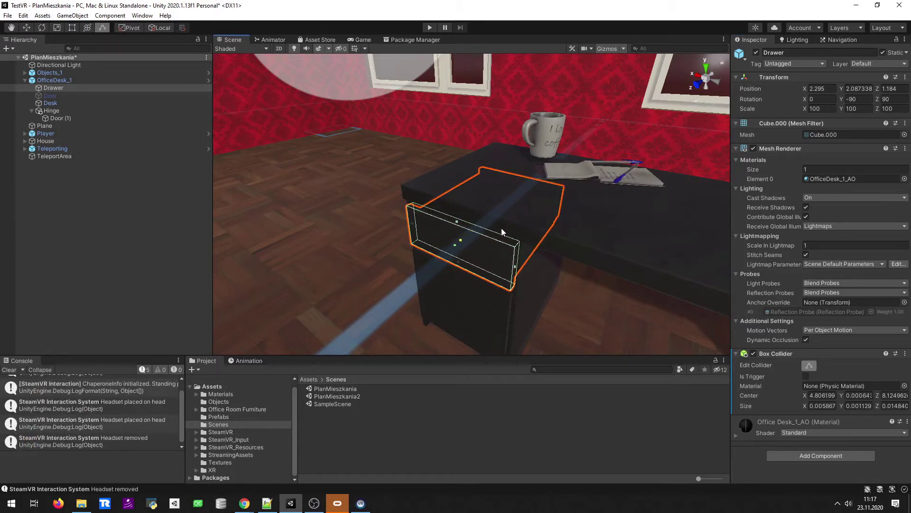
pyautogui.click(502, 233)
# Shrink the first Box Collider into a thin slab fitting one drawer wall.
pyautogui.press('a')
pyautogui.press('a')
pyautogui.press('a')
pyautogui.press('a')
pyautogui.press('w')
pyautogui.press('w')
pyautogui.press('w')
pyautogui.press('d')
pyautogui.click(252, 198)
pyautogui.rightClick(252, 197)
pyautogui.moveTo(102, 90); pyautogui.dragTo(64, 107)
pyautogui.rightClick(77, 109)
pyautogui.rightClick(758, 60)
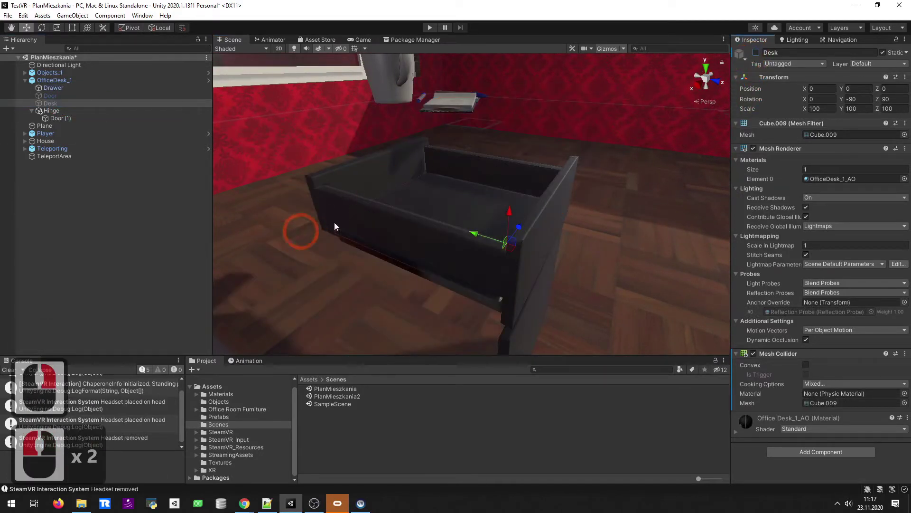
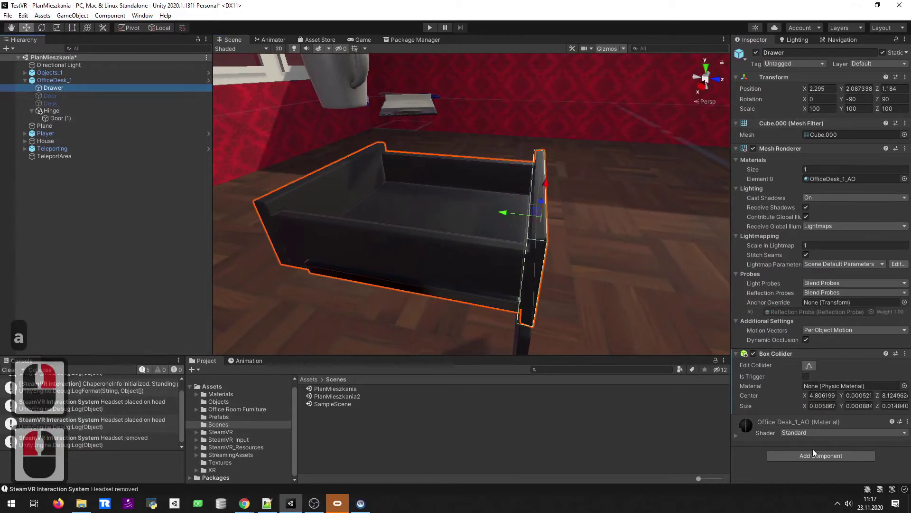
pyautogui.rightClick(813, 455)
# Add a second Box Collider and reshape it to a side wall of the drawer.
pyautogui.click(819, 373)
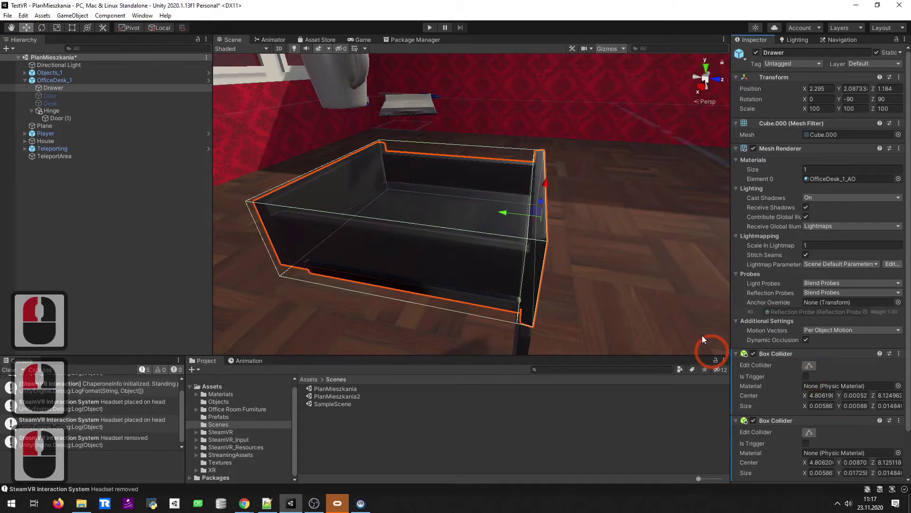
pyautogui.click(811, 438)
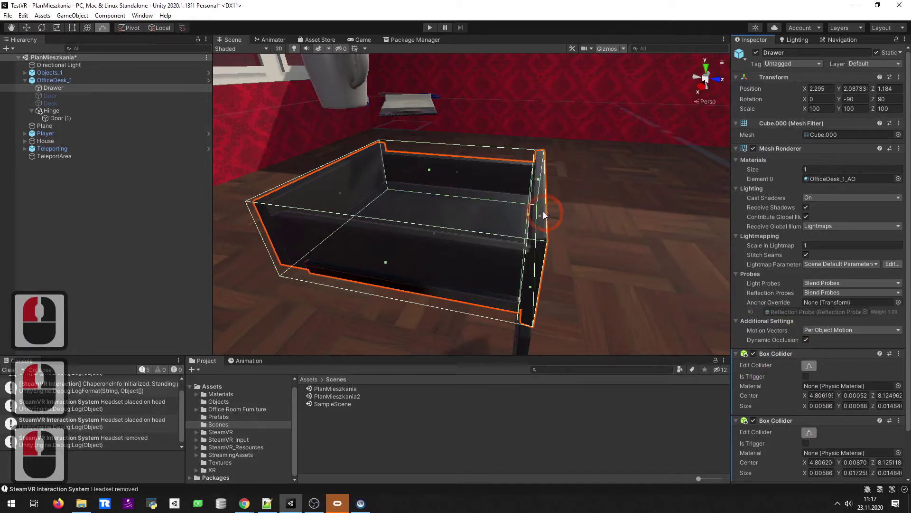
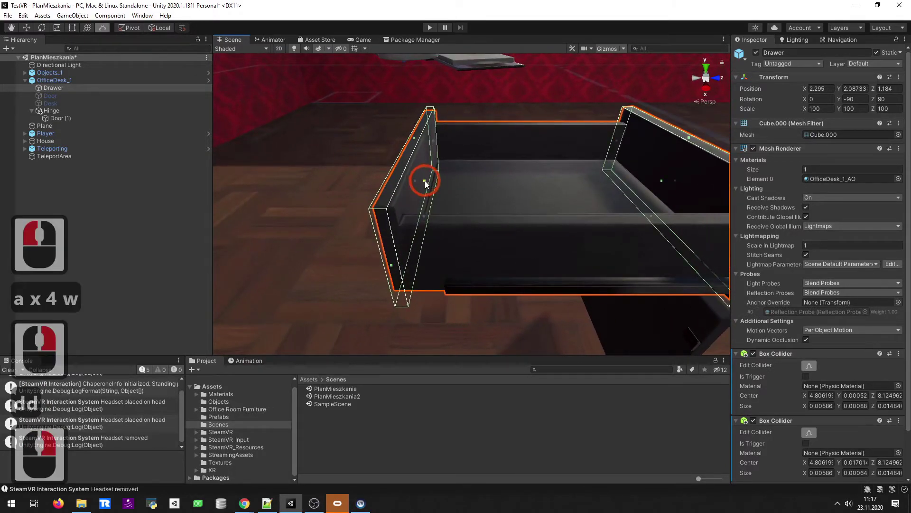
pyautogui.write('dd')
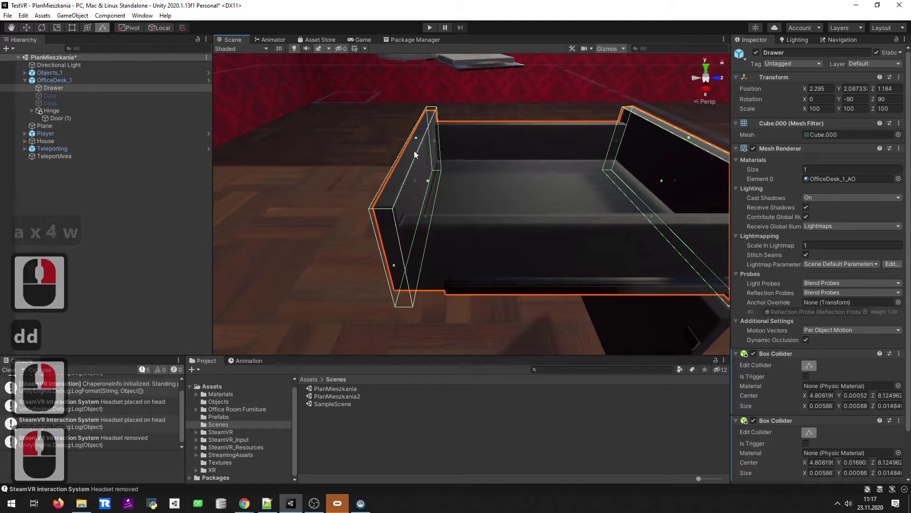
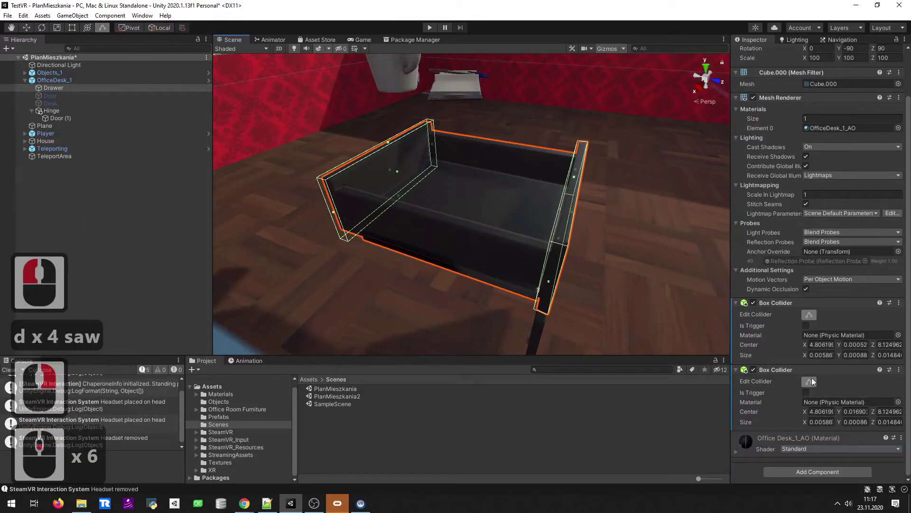
# Finish shaping the second collider and frame the drawer from above.
pyautogui.click(823, 474)
pyautogui.click(812, 377)
pyautogui.write('ddd')
pyautogui.click(311, 231)
pyautogui.press('BackSpace')
pyautogui.click(442, 249)
pyautogui.write('d')
pyautogui.rightClick(417, 218)
pyautogui.write('aw')
pyautogui.rightClick(442, 233)
pyautogui.rightClick(704, 90)
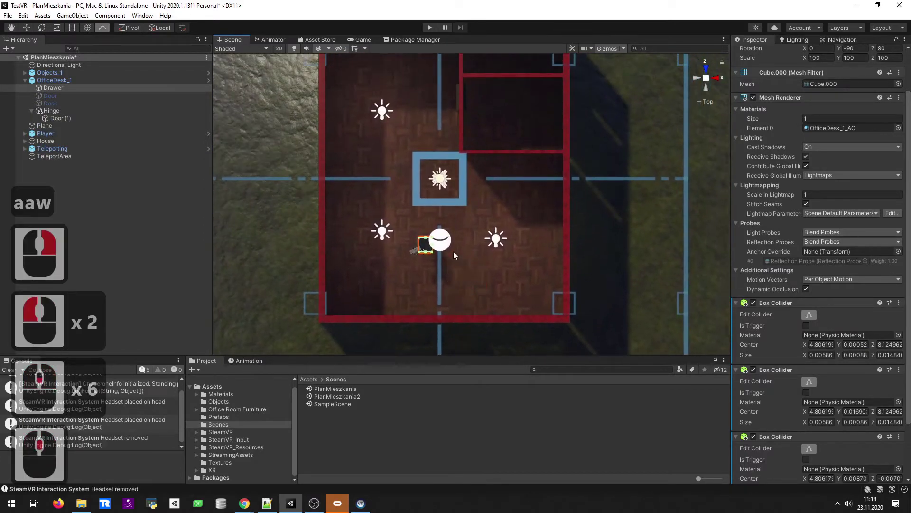
pyautogui.press('f')
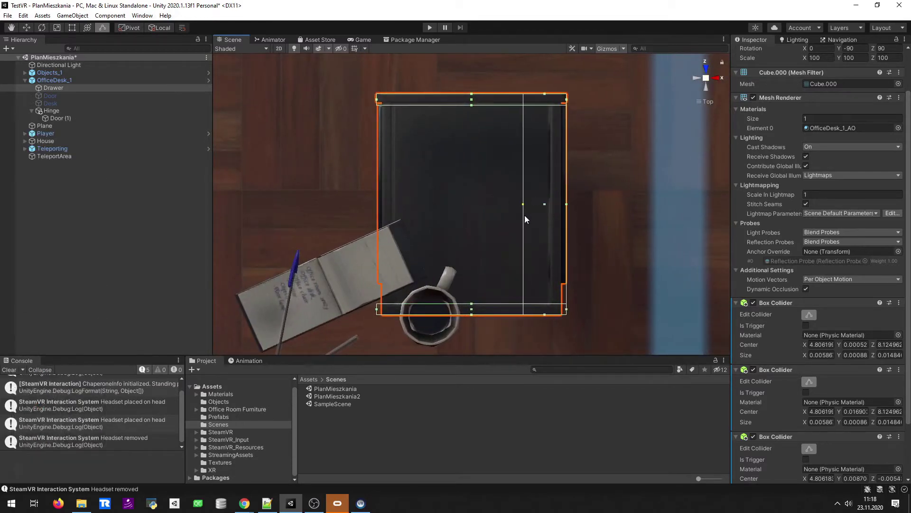
pyautogui.click(553, 213)
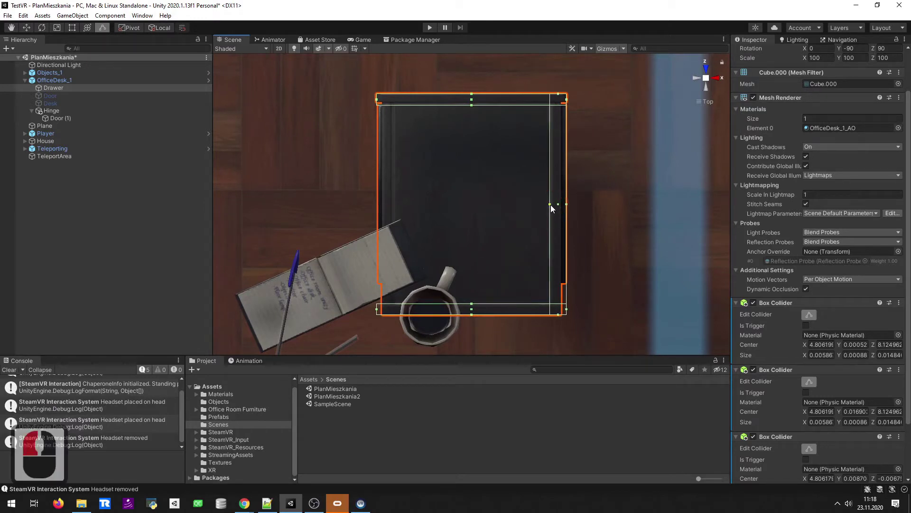
# Add third and fourth Box Colliders and edit their Center and Size to fit the drawer walls.
pyautogui.click(555, 209)
pyautogui.click(831, 380)
pyautogui.click(828, 472)
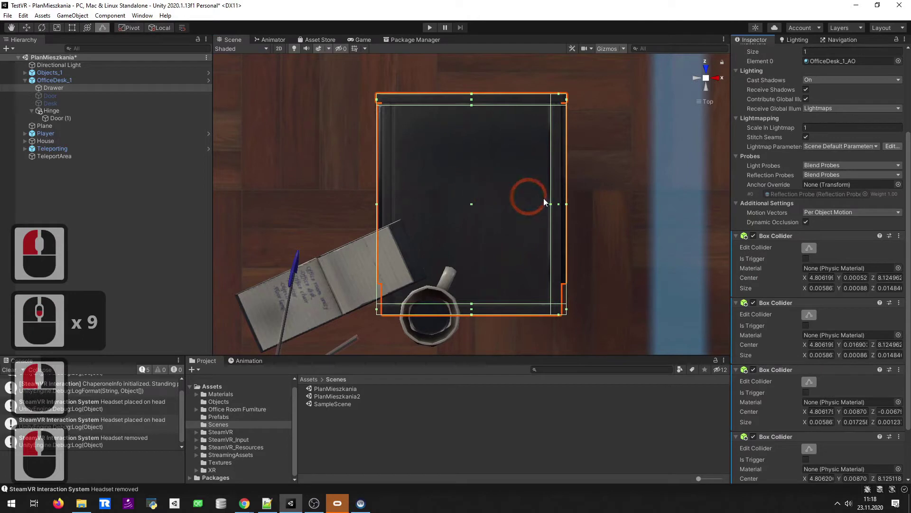
pyautogui.click(589, 206)
pyautogui.press('ctrl+z')
pyautogui.middleClick(767, 416)
pyautogui.click(757, 290)
pyautogui.click(751, 213)
pyautogui.click(757, 174)
pyautogui.doubleClick(809, 385)
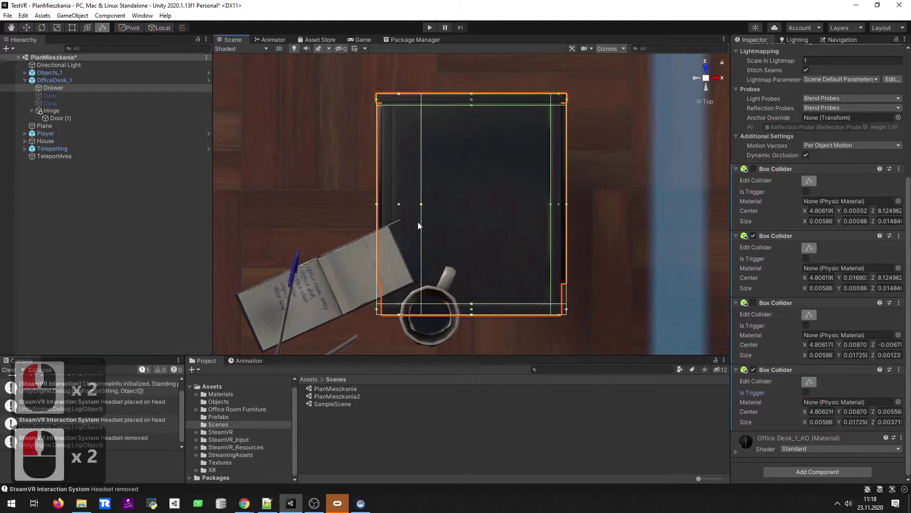
pyautogui.click(437, 239)
pyautogui.click(814, 478)
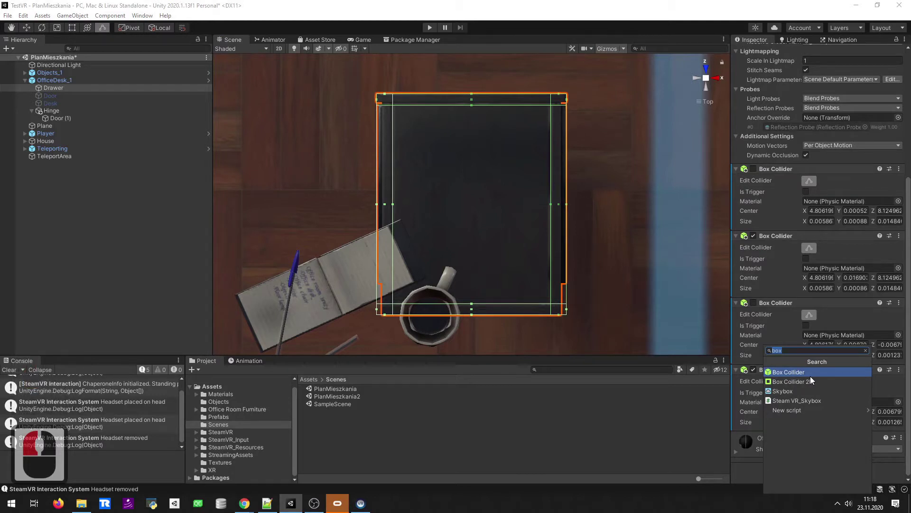
# Add a fifth Box Collider and set its Center to cover the drawer bottom.
pyautogui.click(816, 377)
pyautogui.click(698, 80)
pyautogui.middleClick(804, 358)
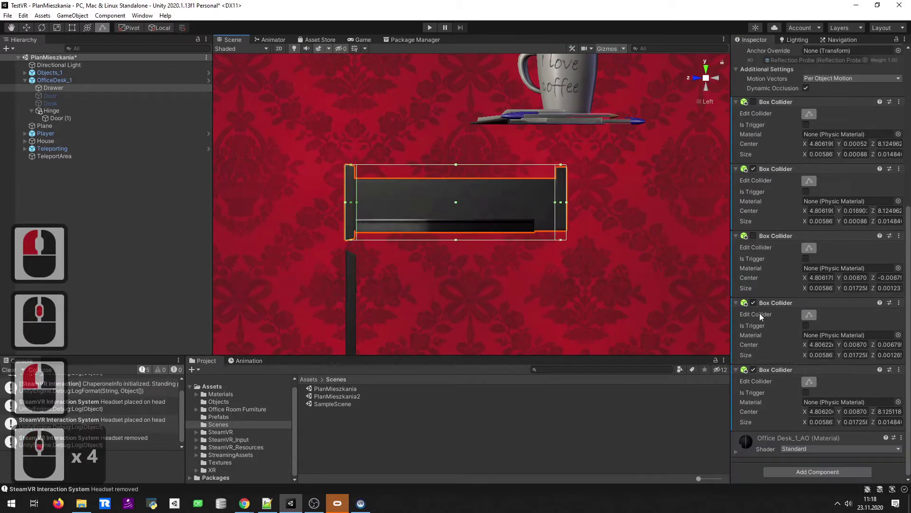
pyautogui.click(762, 335)
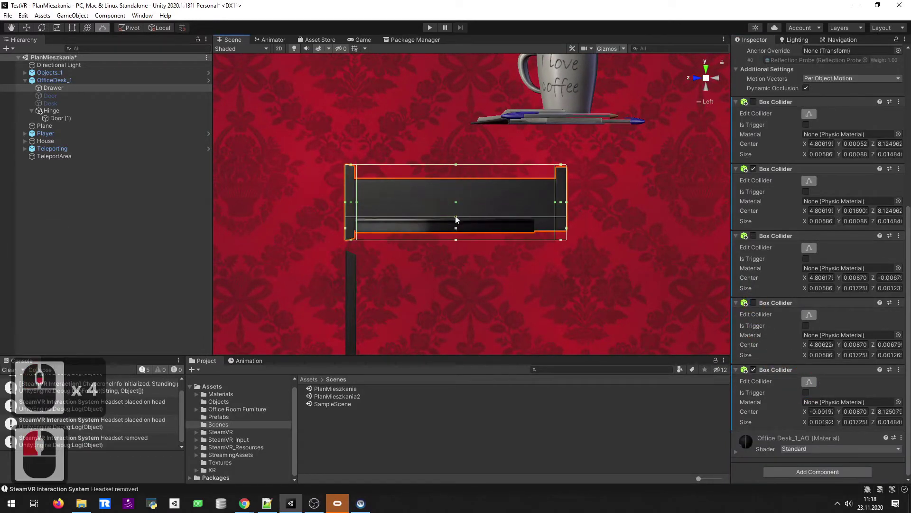
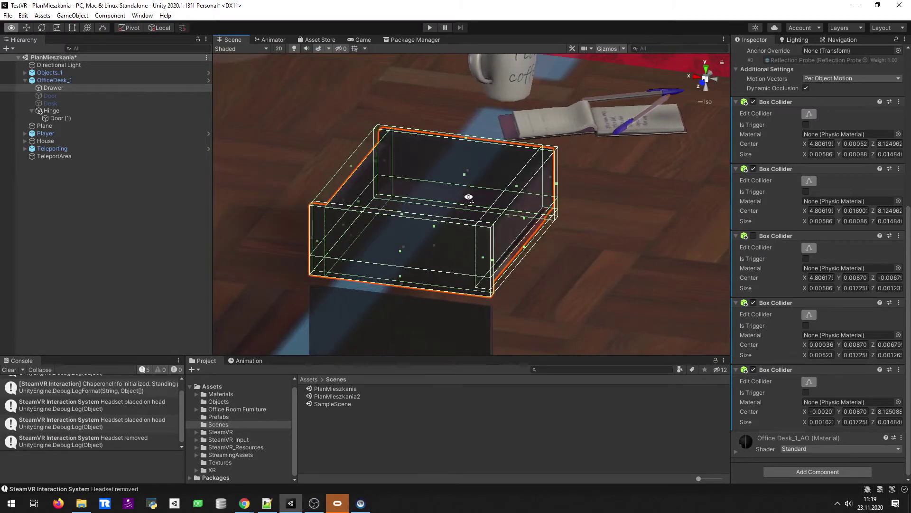
pyautogui.moveTo(447, 199); pyautogui.dragTo(800, 228)
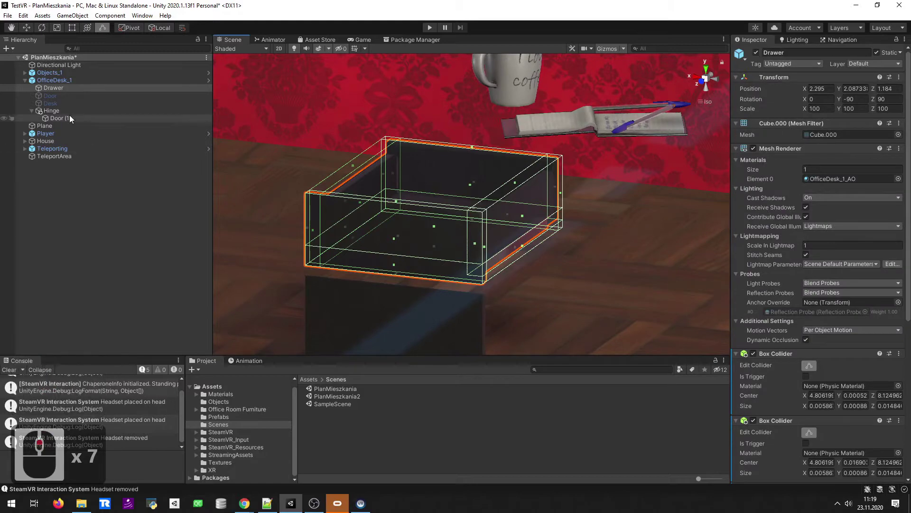
# Select the Desk object and widen the scene view around it.
pyautogui.click(108, 111)
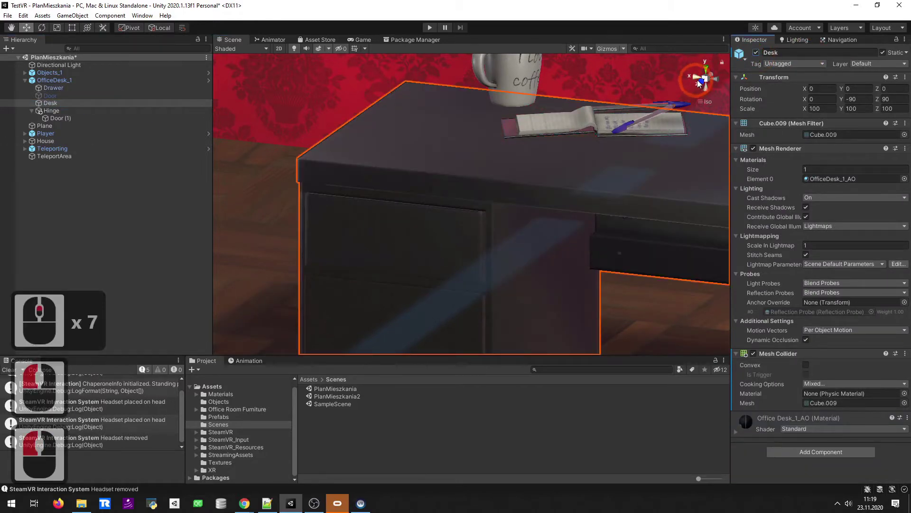
pyautogui.click(709, 80)
pyautogui.click(574, 186)
pyautogui.press('d')
pyautogui.write('ds')
pyautogui.press('w')
pyautogui.rightClick(447, 256)
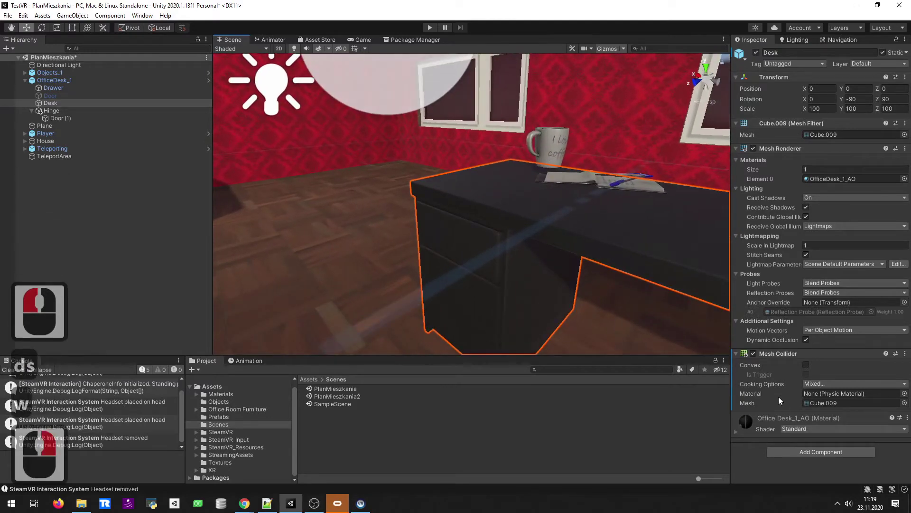
pyautogui.write('w')
# Add a Linear Drive script to the Desk, which also adds Interactable.
pyautogui.click(811, 459)
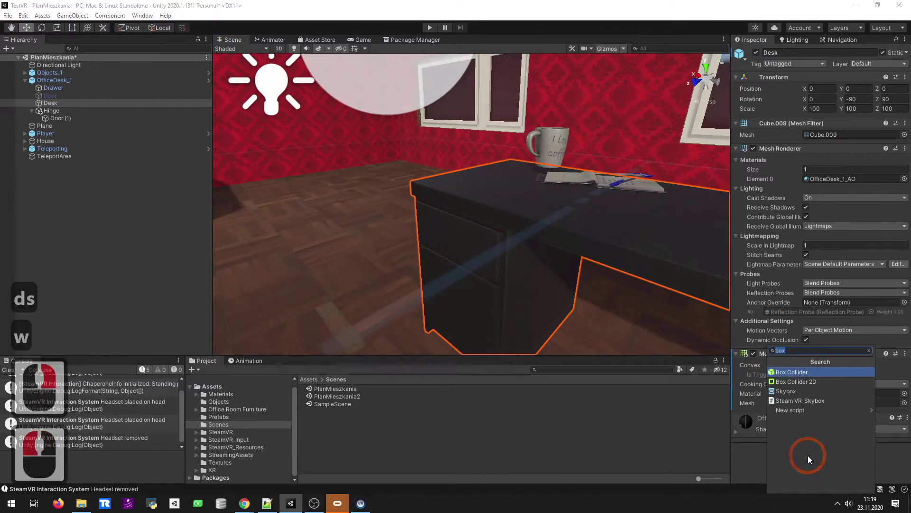
pyautogui.write('llinear')
pyautogui.press('Down')
pyautogui.press('Return')
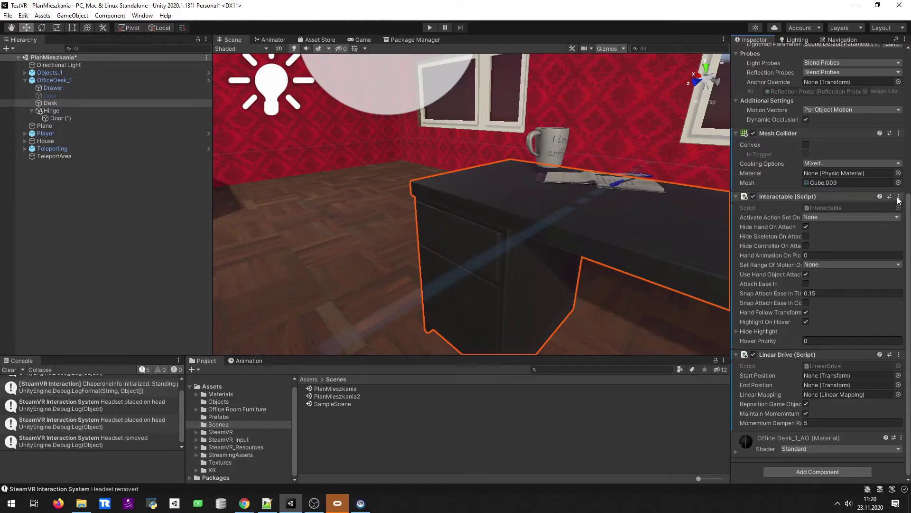
# Remove the scripts from the Desk and add Linear Drive with Interactable to the Drawer instead.
pyautogui.click(897, 202)
pyautogui.click(887, 214)
pyautogui.click(877, 167)
pyautogui.press('Escape')
pyautogui.doubleClick(28, 22)
pyautogui.click(65, 89)
pyautogui.click(832, 476)
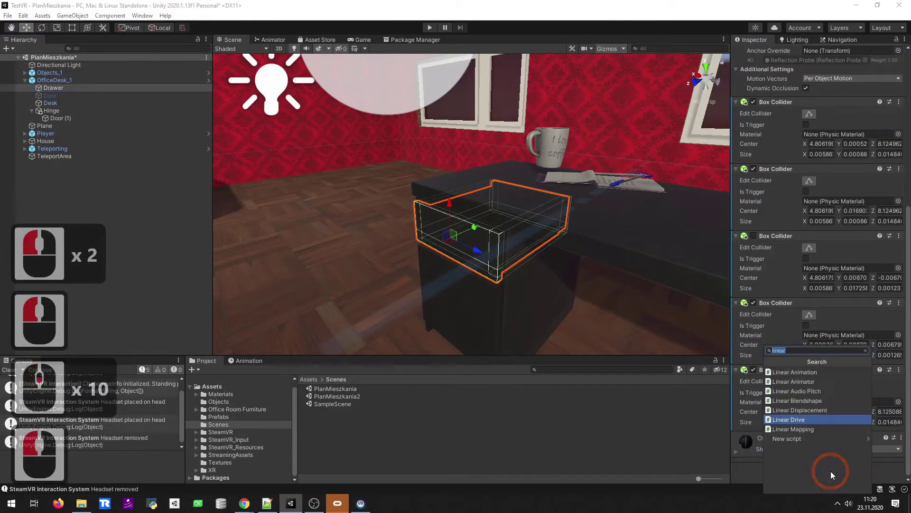
pyautogui.press('Return')
pyautogui.click(832, 477)
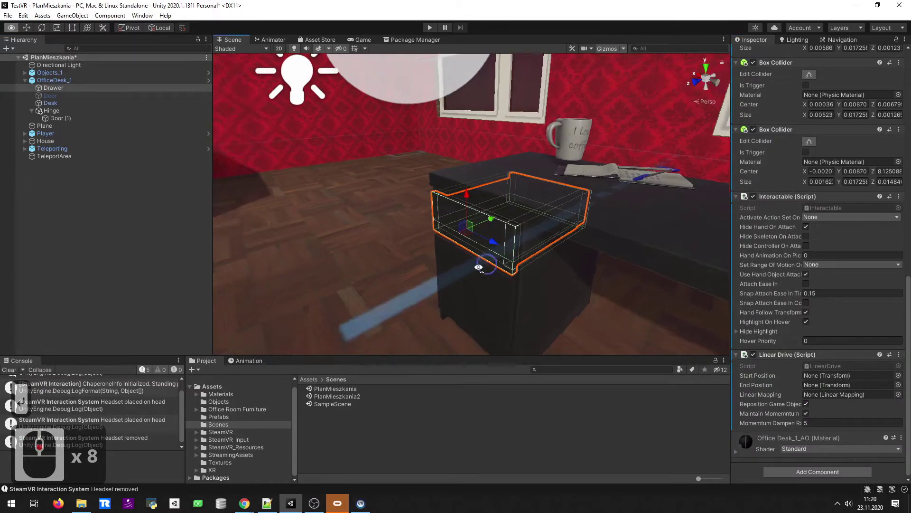
# Bring the view close to the drawer and reselect the Drawer object.
pyautogui.press('w')
pyautogui.write('wdwa')
pyautogui.rightClick(449, 275)
pyautogui.moveTo(504, 236); pyautogui.dragTo(620, 198)
pyautogui.scroll(-3)
pyautogui.moveTo(801, 211); pyautogui.dragTo(68, 90)
pyautogui.scroll(-3)
pyautogui.scroll(-3)
pyautogui.scroll(-3)
pyautogui.click(68, 89)
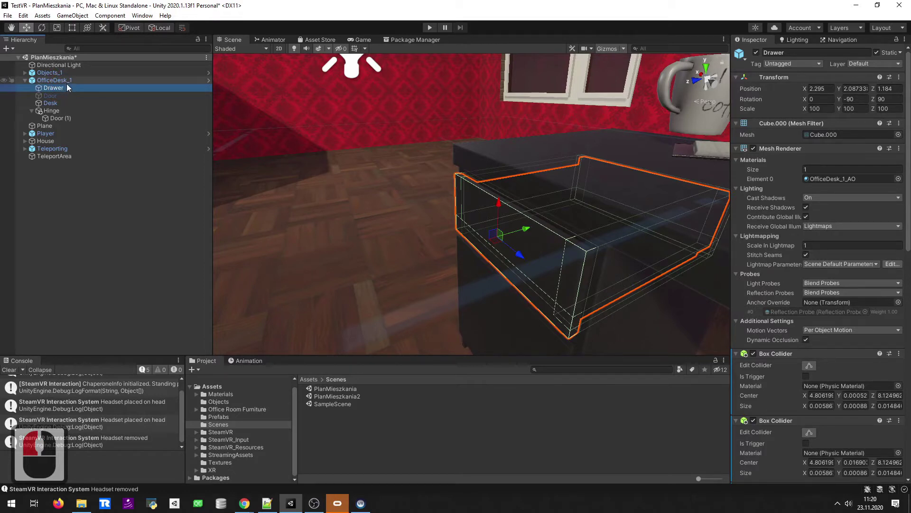
# Create an empty child object under the Drawer and select it.
pyautogui.click(74, 83)
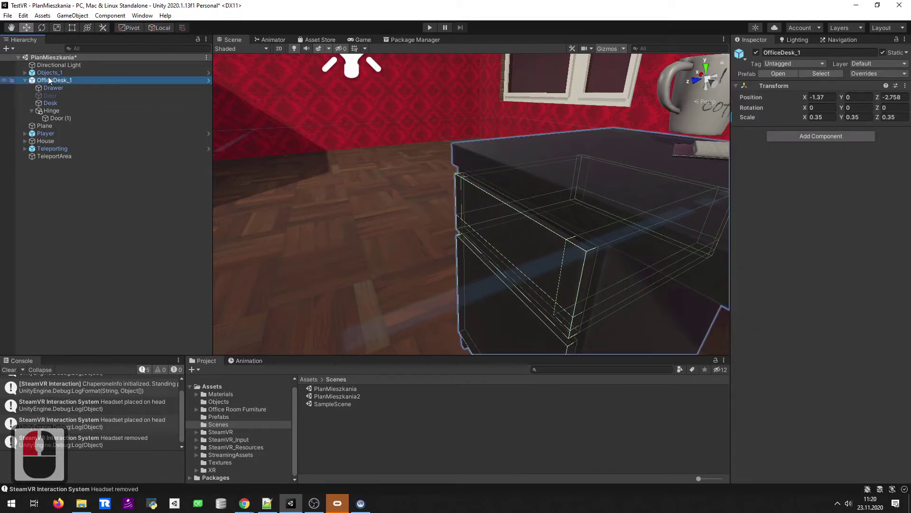
pyautogui.click(72, 92)
pyautogui.click(67, 87)
pyautogui.click(63, 90)
pyautogui.rightClick(64, 90)
pyautogui.click(53, 92)
pyautogui.rightClick(17, 52)
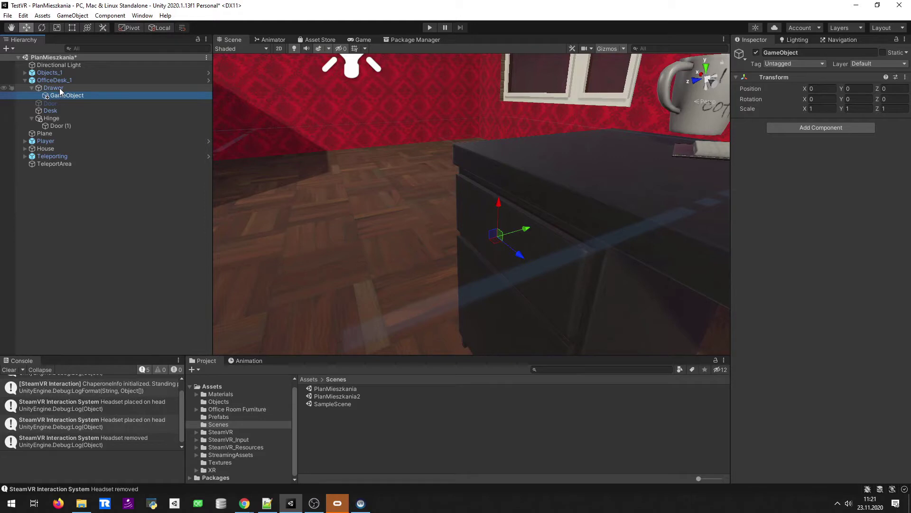
pyautogui.click(62, 97)
pyautogui.press('ctrl+d')
pyautogui.click(71, 110)
pyautogui.click(72, 103)
pyautogui.click(73, 100)
pyautogui.doubleClick(75, 105)
pyautogui.click(75, 95)
# Name the empty StartPosition, duplicate it and rename the copy EndPosition.
pyautogui.press('F2')
pyautogui.write('startosition')
pyautogui.press('Return')
pyautogui.press('Down')
pyautogui.write('↵ ↓ F2ndosition')
pyautogui.press('Return')
pyautogui.click(81, 100)
pyautogui.write('Position ↵')
# Select EndPosition and shift it slightly downward.
pyautogui.click(86, 105)
pyautogui.click(463, 265)
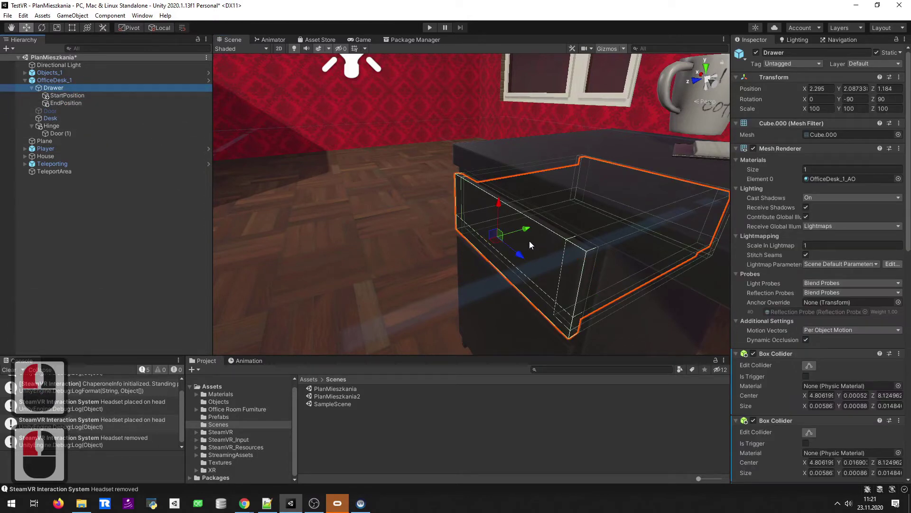
# Try rearranging the desk's children and cancel the 'Cannot restructure Prefab instance' dialog.
pyautogui.click(90, 111)
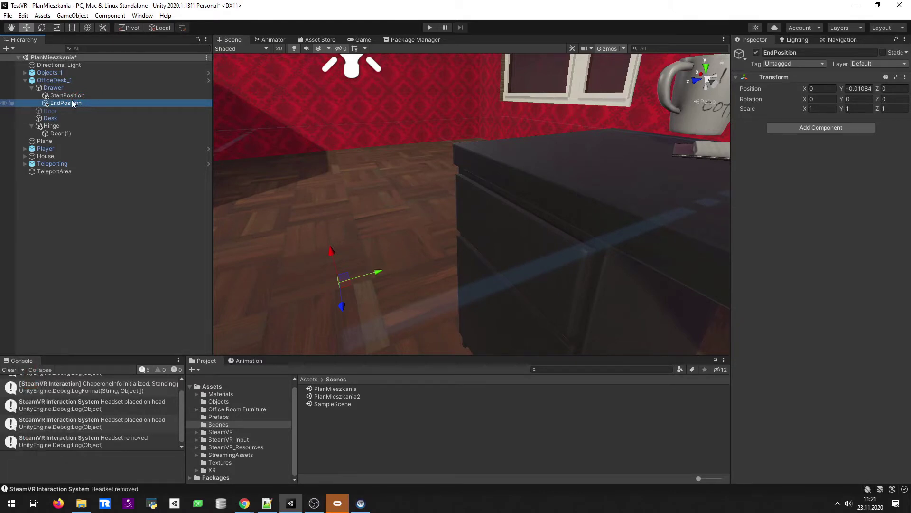
pyautogui.click(71, 102)
pyautogui.click(76, 102)
pyautogui.click(79, 87)
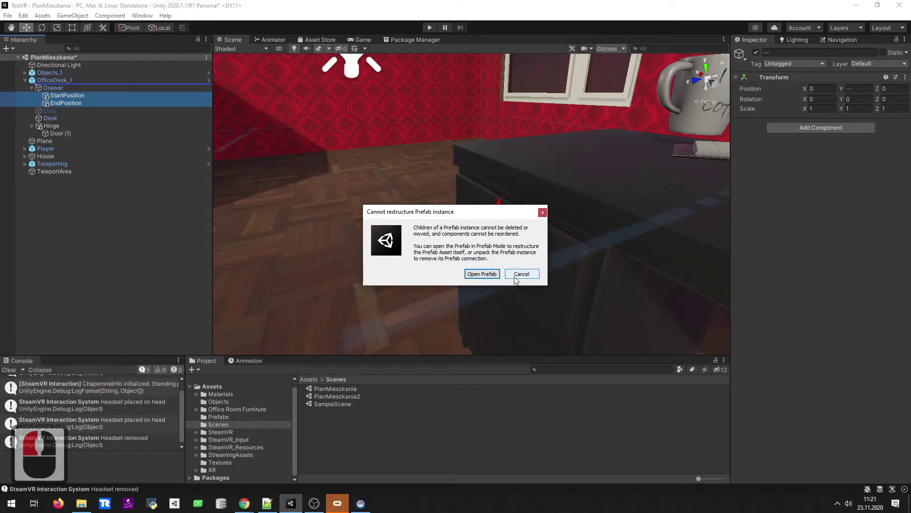
pyautogui.click(517, 278)
pyautogui.click(78, 86)
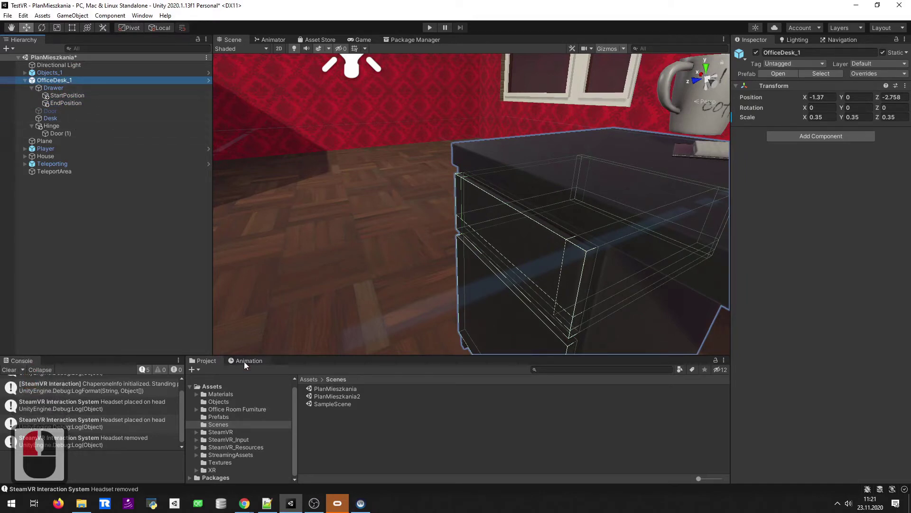
# Drag OfficeDesk_1 into Assets/Prefabs as a new Original Prefab named OfficeDesk_1 1.
pyautogui.click(234, 418)
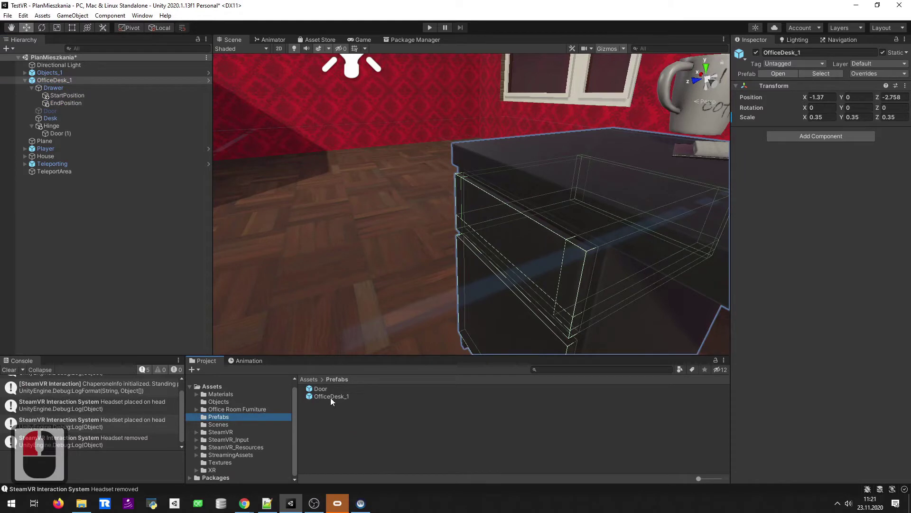
pyautogui.click(331, 402)
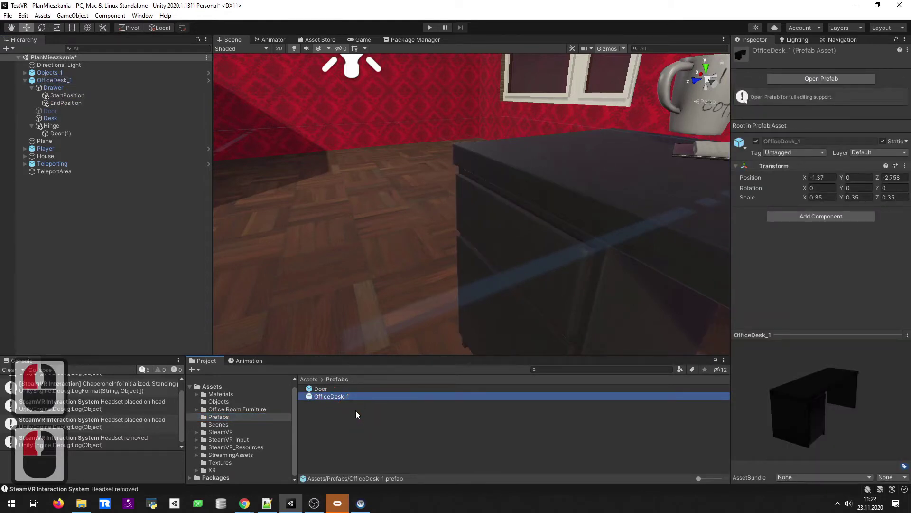
pyautogui.click(361, 412)
pyautogui.click(53, 82)
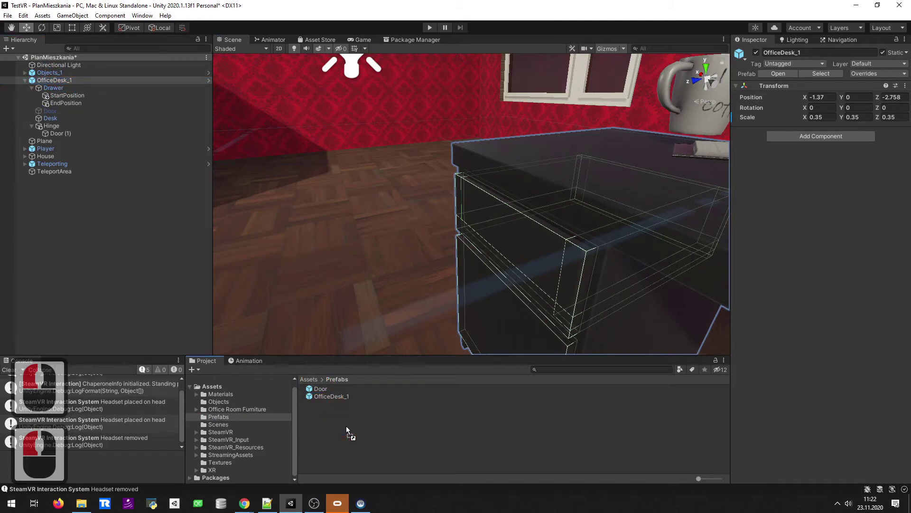
pyautogui.click(349, 430)
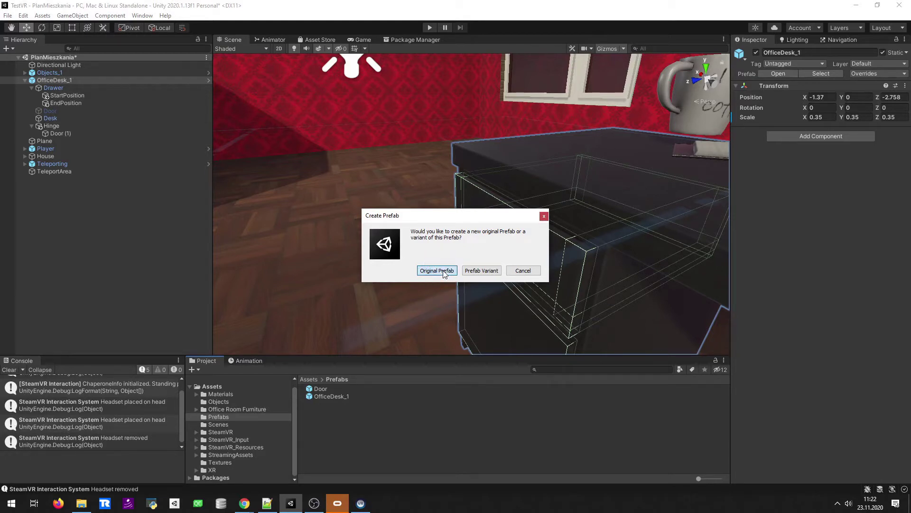
pyautogui.click(444, 273)
pyautogui.click(352, 401)
pyautogui.click(88, 82)
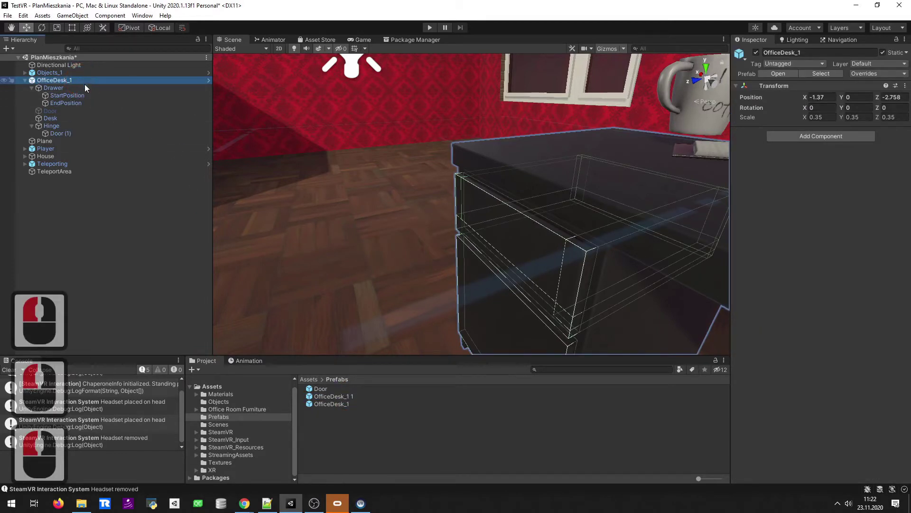
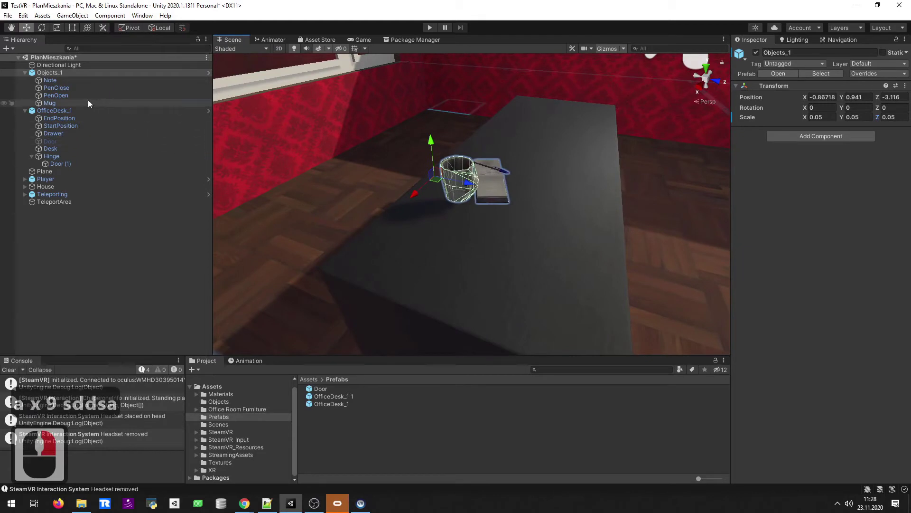
# Select the Mug in the Hierarchy and fly the Scene view toward it.
pyautogui.rightClick(94, 101)
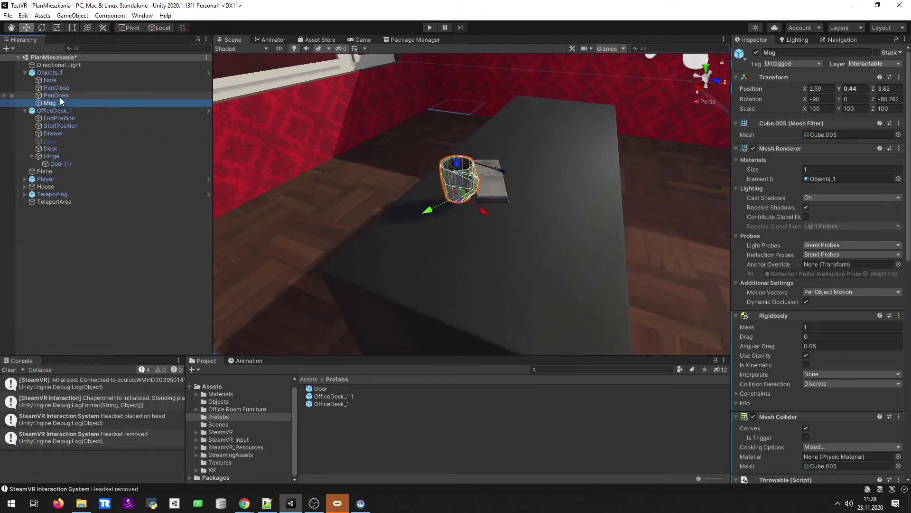
pyautogui.click(66, 106)
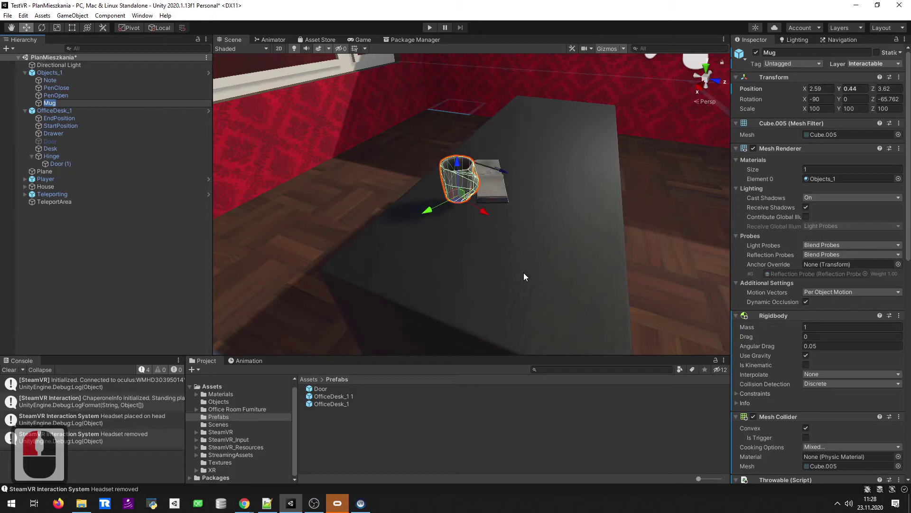
pyautogui.click(243, 242)
pyautogui.press('w')
pyautogui.write('wawd')
# Frame the whole mug on the desk and search the component list for 'poser'.
pyautogui.rightClick(498, 216)
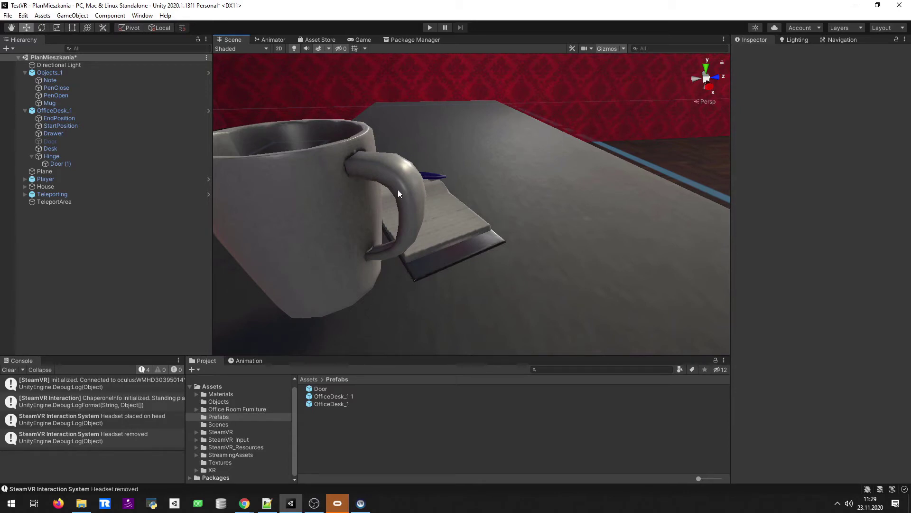
pyautogui.press('s')
pyautogui.moveTo(388, 175); pyautogui.dragTo(388, 175)
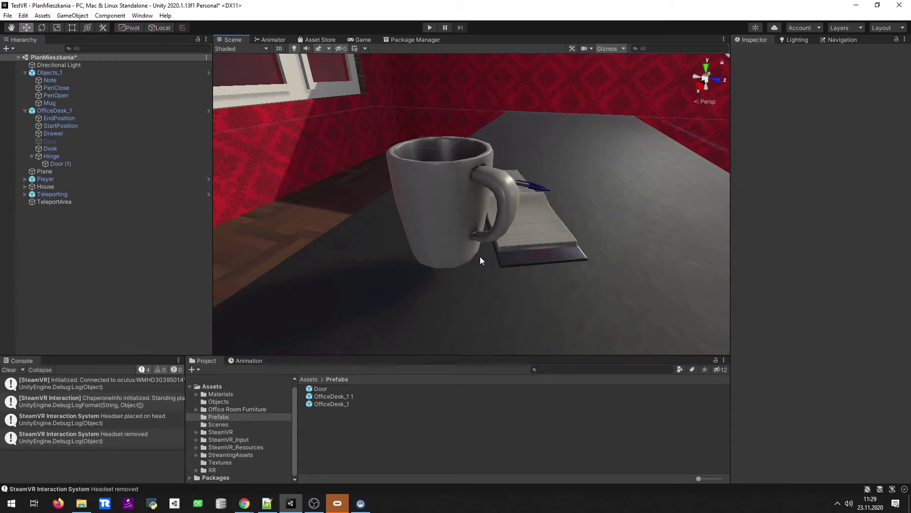
pyautogui.moveTo(78, 106); pyautogui.dragTo(834, 375)
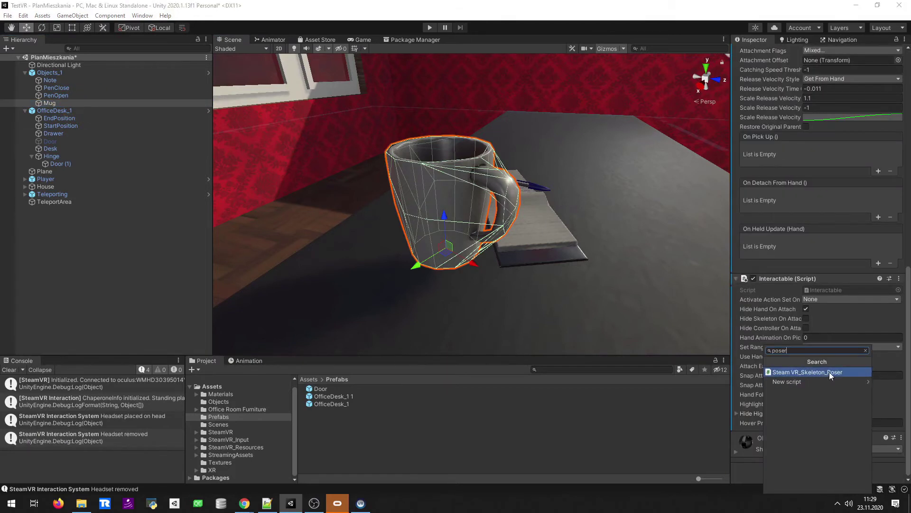
# Add the Steam VR_Skeleton_Poser to the Mug and start creating its Current Pose asset.
pyautogui.click(844, 379)
pyautogui.scroll(-3)
pyautogui.scroll(-3)
pyautogui.click(829, 376)
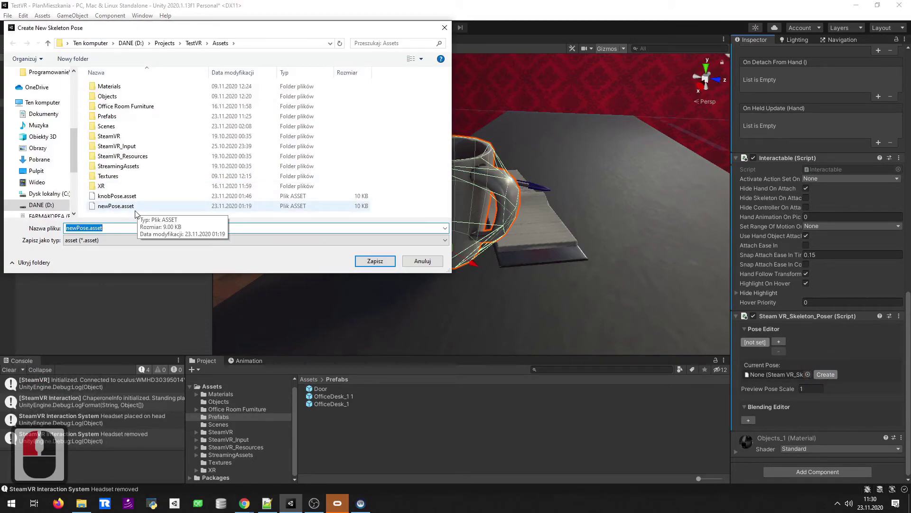
# Name the new pose asset cupGrabPose and save it as the poser's main pose.
pyautogui.write('cup')
pyautogui.write('ose')
pyautogui.press('BackSpace')
pyautogui.press('BackSpace')
pyautogui.press('BackSpace')
pyautogui.press('BackSpace')
pyautogui.write('rabpose')
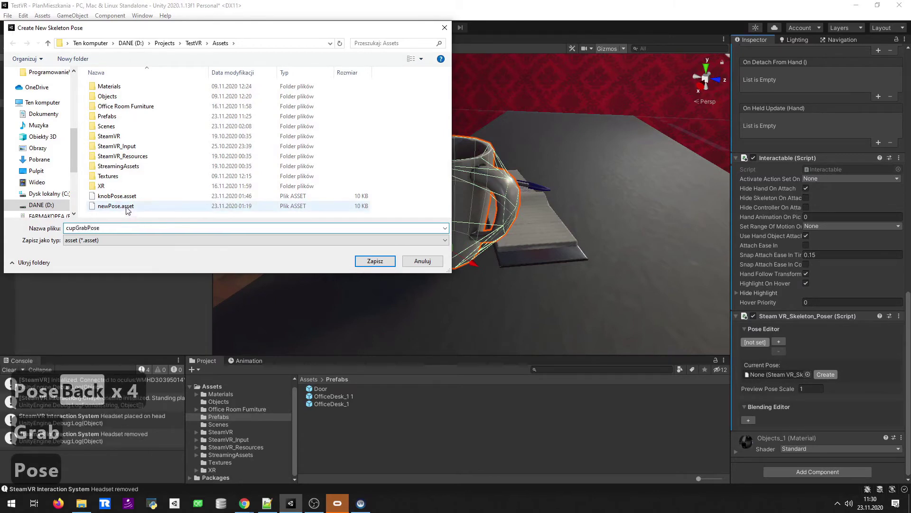
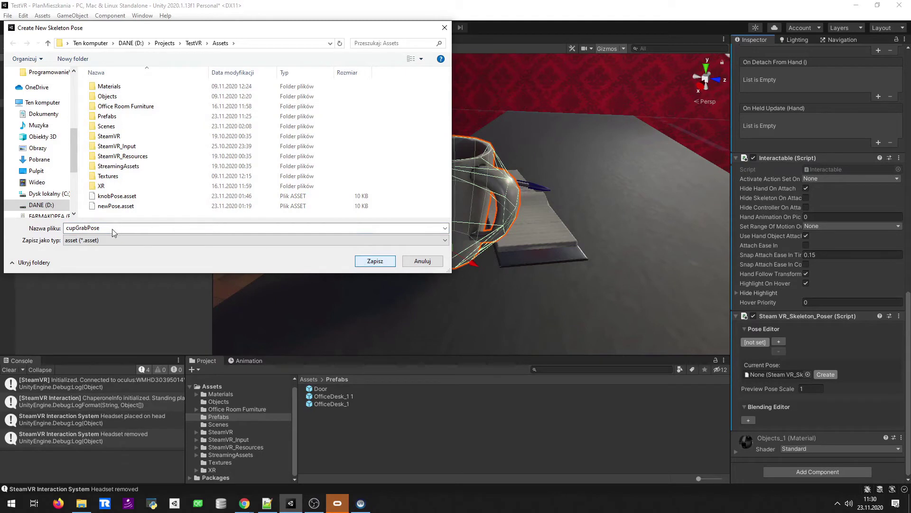
pyautogui.doubleClick(116, 230)
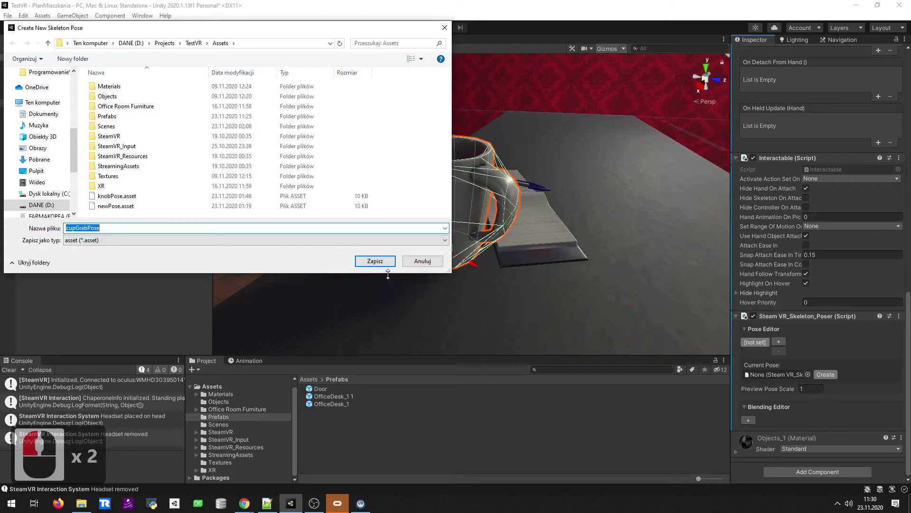
pyautogui.click(384, 266)
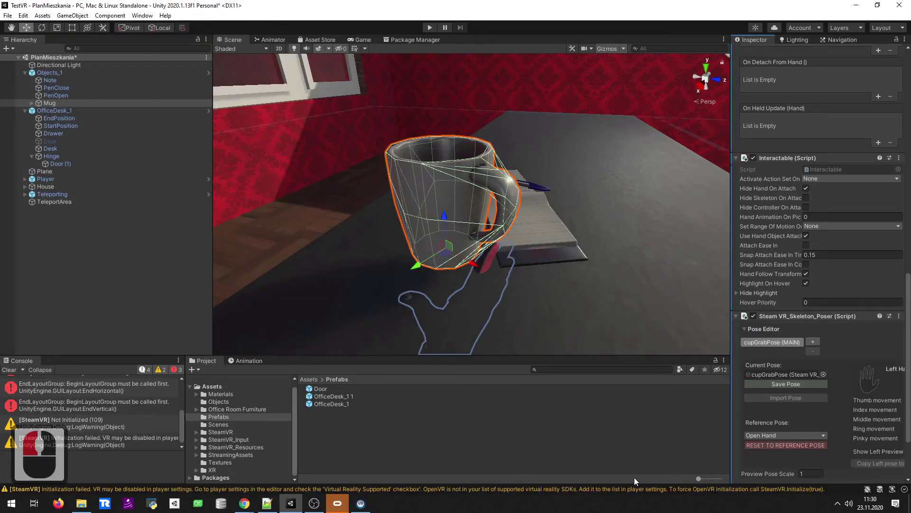
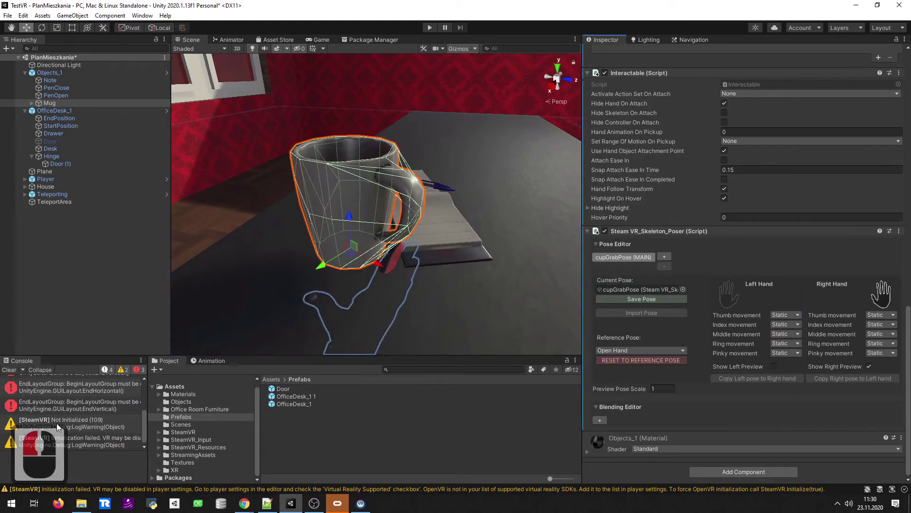
# Widen the Inspector to show both hand columns and look down at the hand preview under the mug.
pyautogui.click(12, 375)
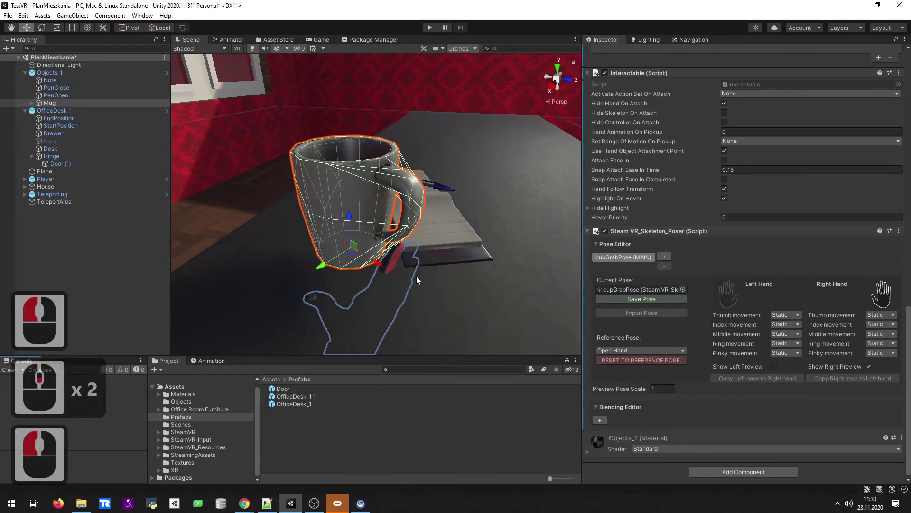
pyautogui.press('d')
pyautogui.press('w')
pyautogui.write('sd')
pyautogui.rightClick(293, 298)
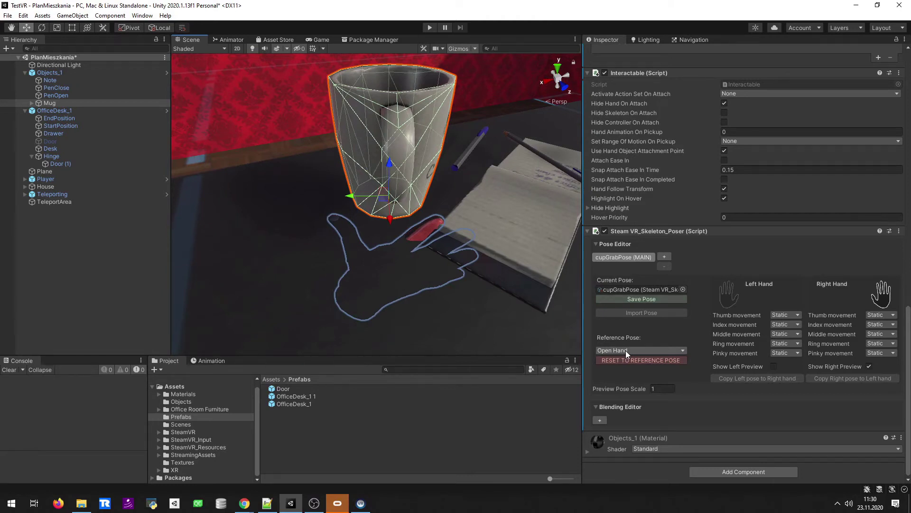
# Set Reference Pose to Fist and reset cupGrabPose to it, confirming Overwrite.
pyautogui.click(626, 353)
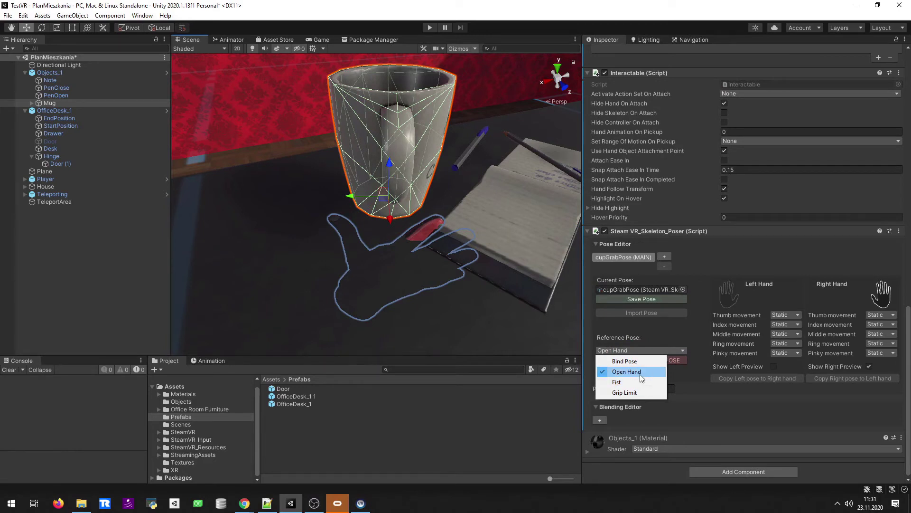
pyautogui.click(640, 388)
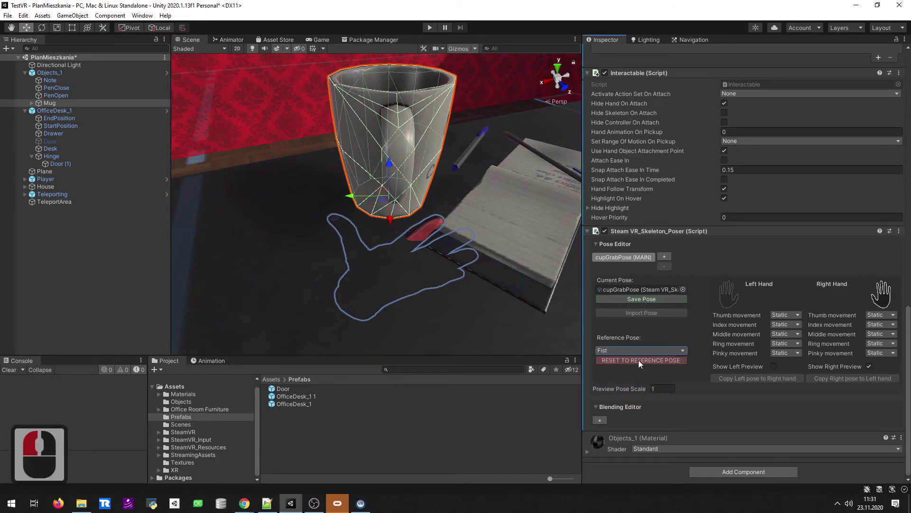
pyautogui.click(641, 366)
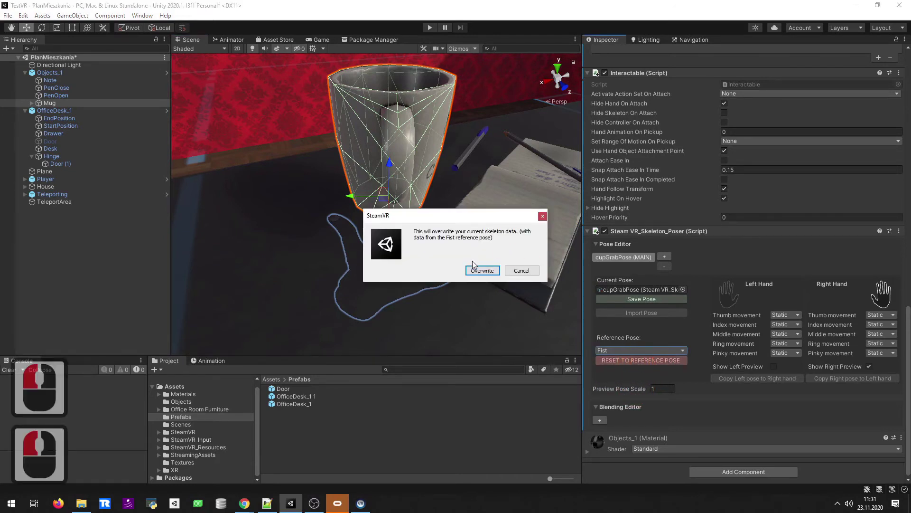
pyautogui.middleClick(494, 278)
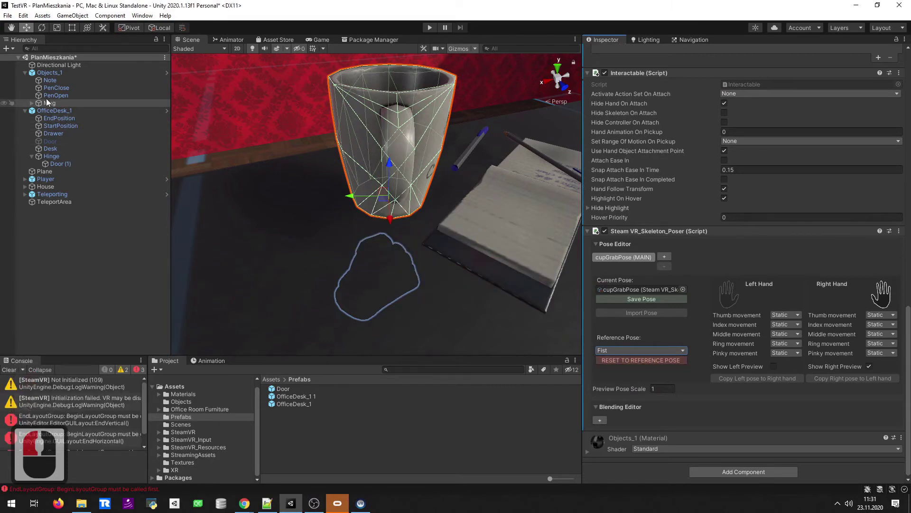
# Select the glove clone under the Mug and rotate it around Y to about -60.
pyautogui.click(35, 108)
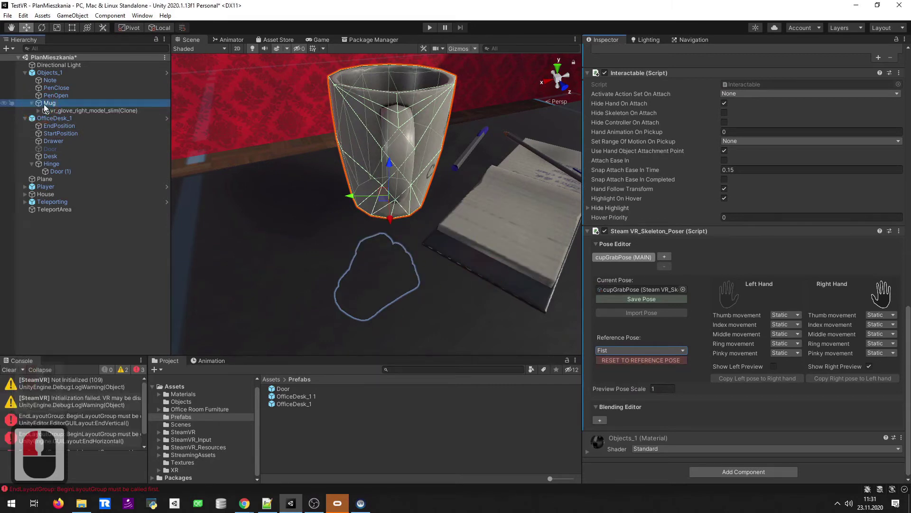
pyautogui.click(65, 113)
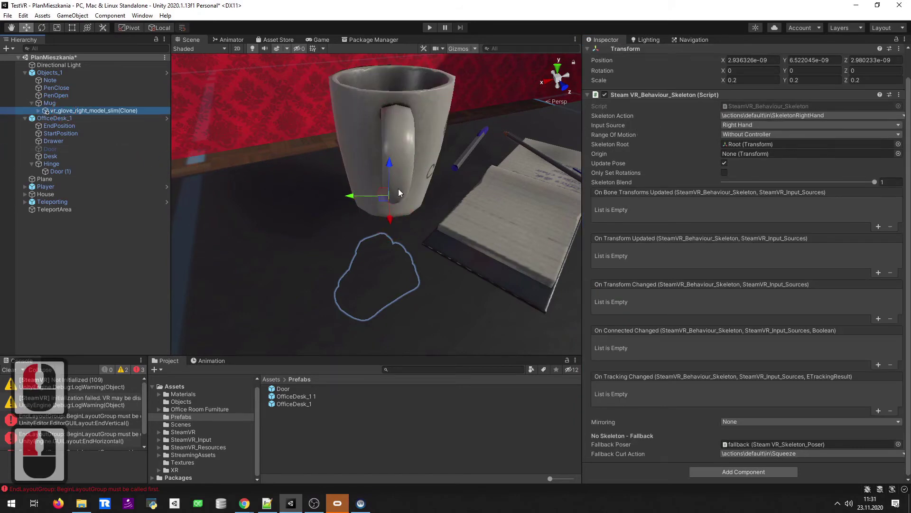
pyautogui.click(90, 112)
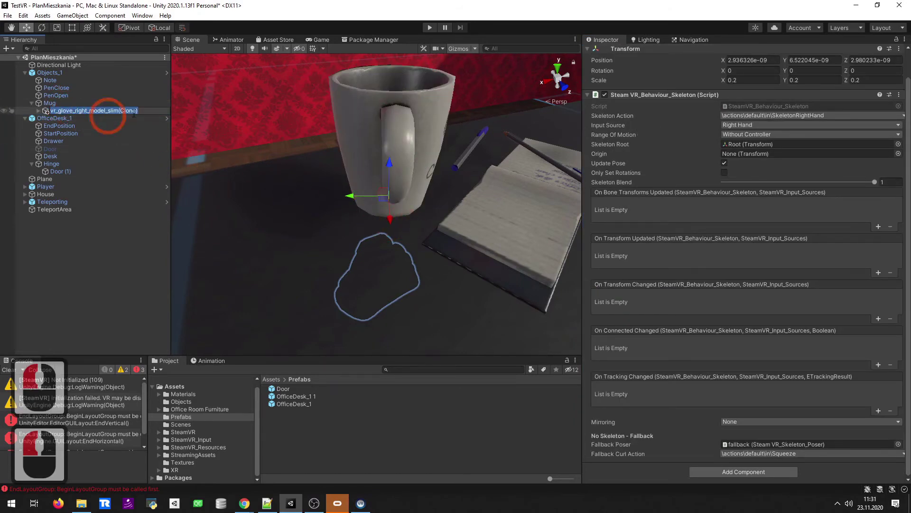
pyautogui.click(388, 143)
pyautogui.press('a')
pyautogui.press('w')
pyautogui.click(520, 190)
pyautogui.write('aw')
pyautogui.click(361, 101)
pyautogui.rightClick(361, 101)
pyautogui.click(392, 106)
pyautogui.write('sdw')
# Move the glove beside the mug handle and turn its fist toward the handle.
pyautogui.click(342, 218)
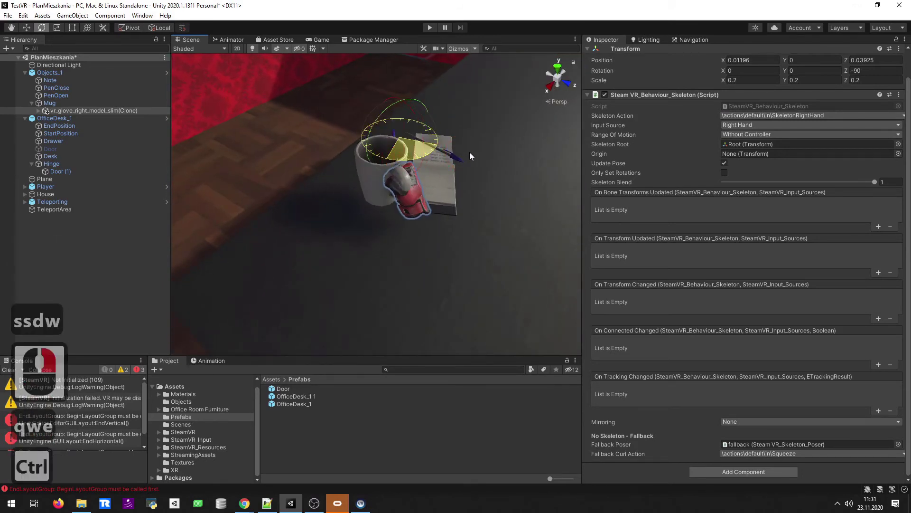
pyautogui.rightClick(472, 154)
pyautogui.write('a')
pyautogui.click(427, 236)
pyautogui.press('BackSpace')
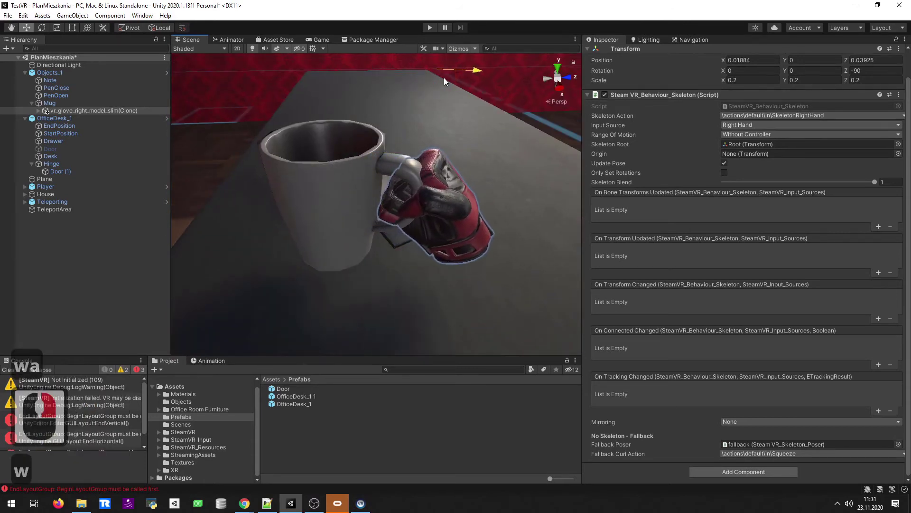
pyautogui.click(447, 85)
pyautogui.write('s')
pyautogui.rightClick(457, 139)
pyautogui.write('we')
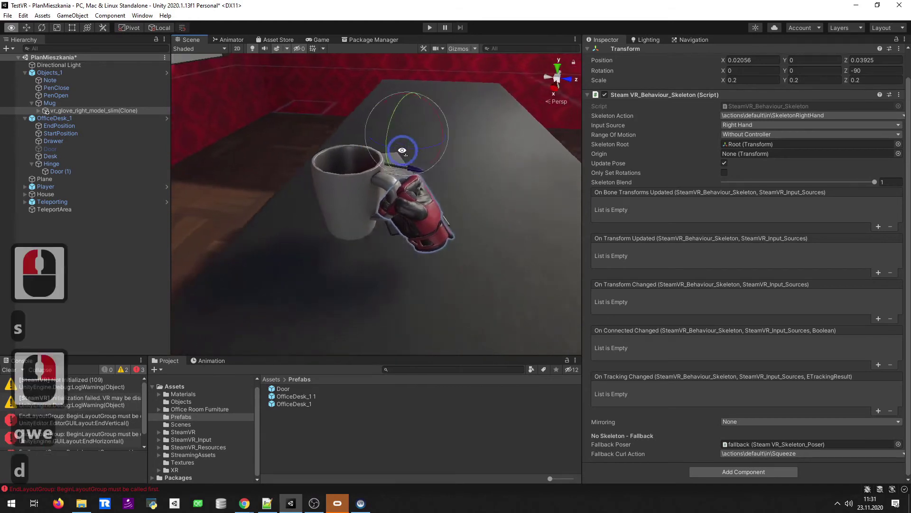
pyautogui.click(398, 148)
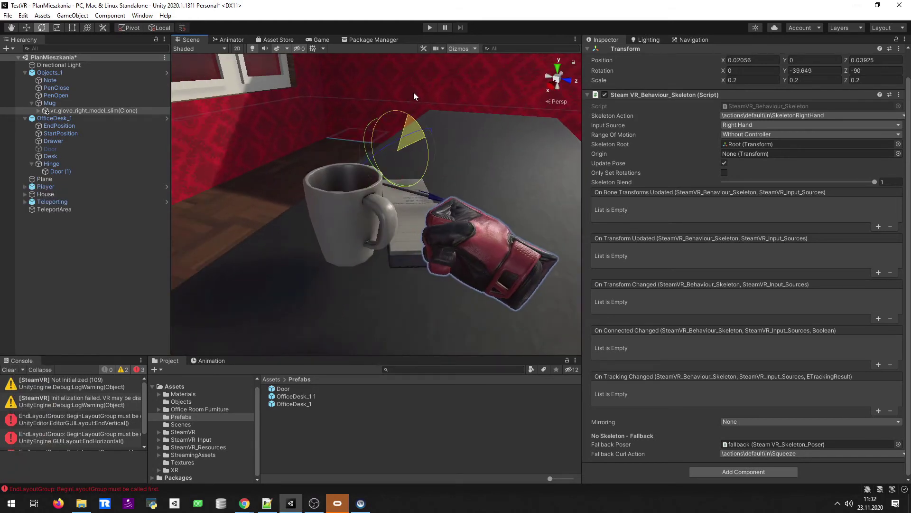
pyautogui.rightClick(420, 89)
pyautogui.click(420, 90)
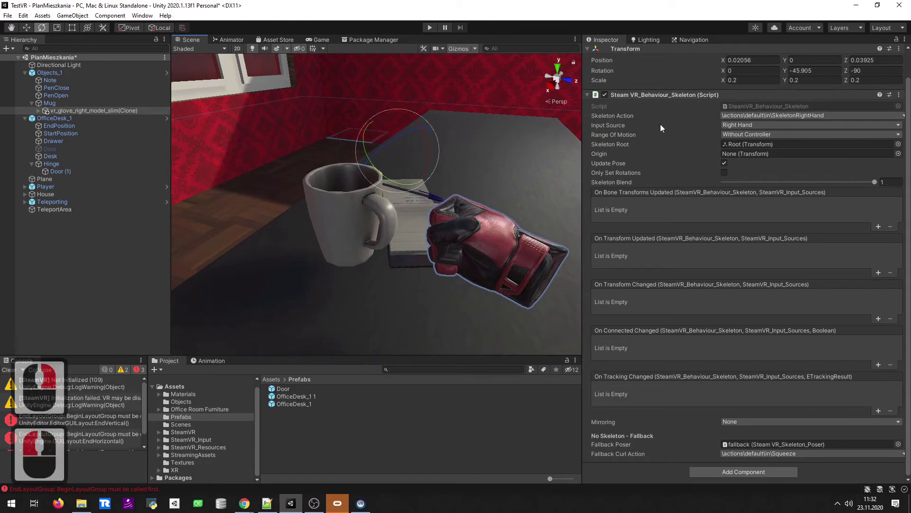
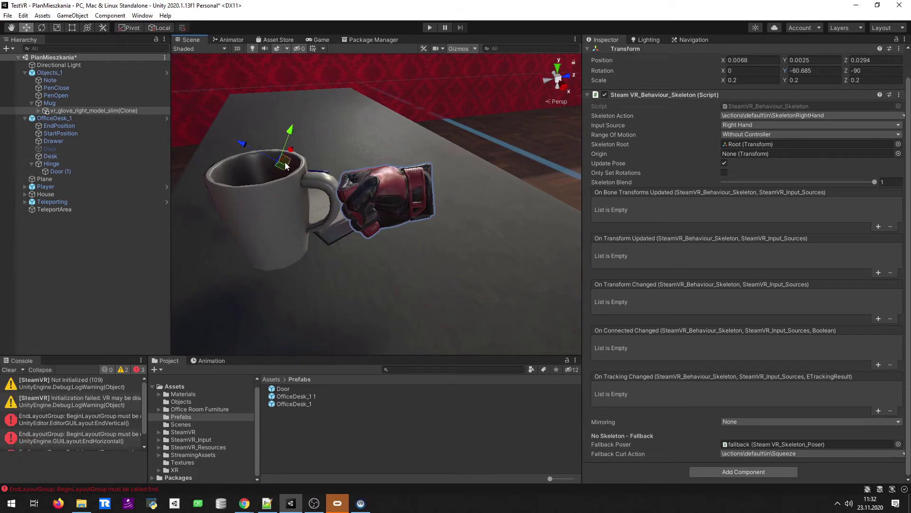
# Nudge the glove closer to the mug handle in the Scene view.
pyautogui.click(281, 165)
pyautogui.write('wawwd')
pyautogui.click(281, 92)
pyautogui.press('s')
pyautogui.click(270, 136)
pyautogui.click(291, 142)
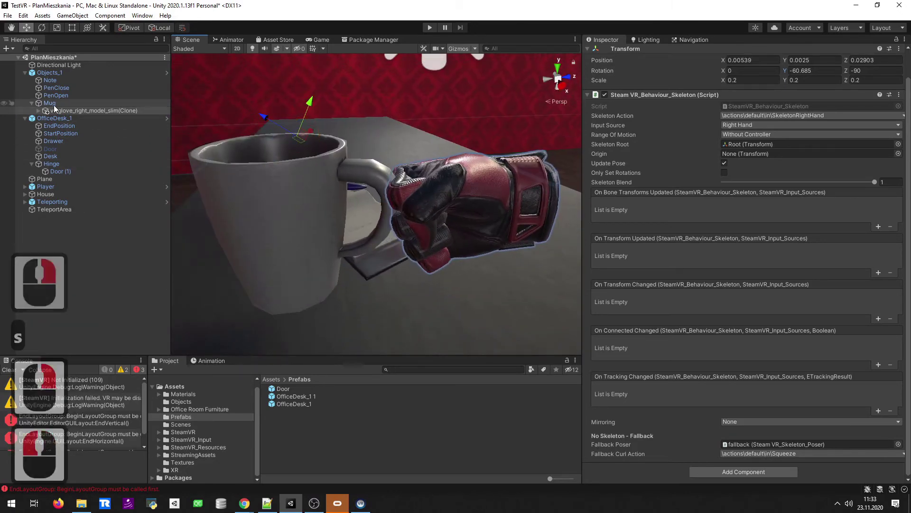
# Expand the glove clone > slim_r > Root hierarchy down to the wrist_r bone.
pyautogui.rightClick(69, 114)
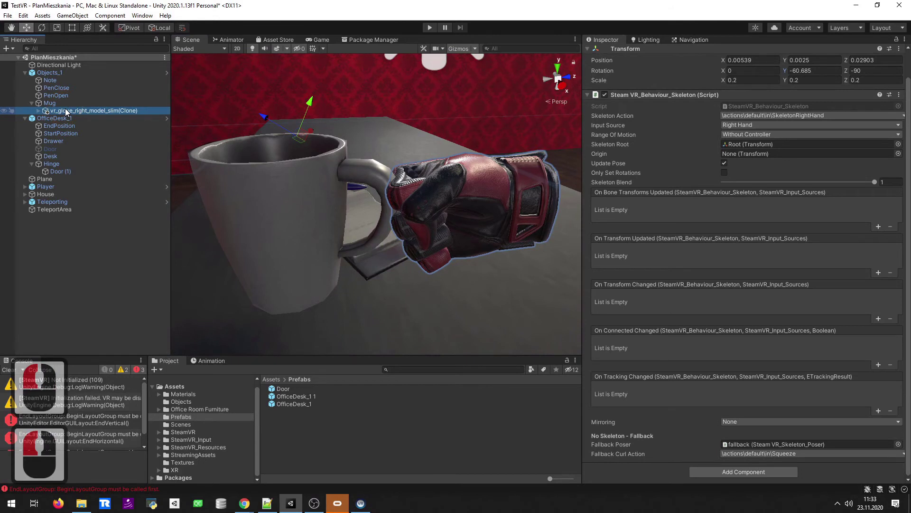
pyautogui.press('Right')
pyautogui.press('Down')
pyautogui.click(69, 114)
pyautogui.press('Right')
pyautogui.press('Down')
pyautogui.press('Right')
pyautogui.press('Down')
pyautogui.press('Right')
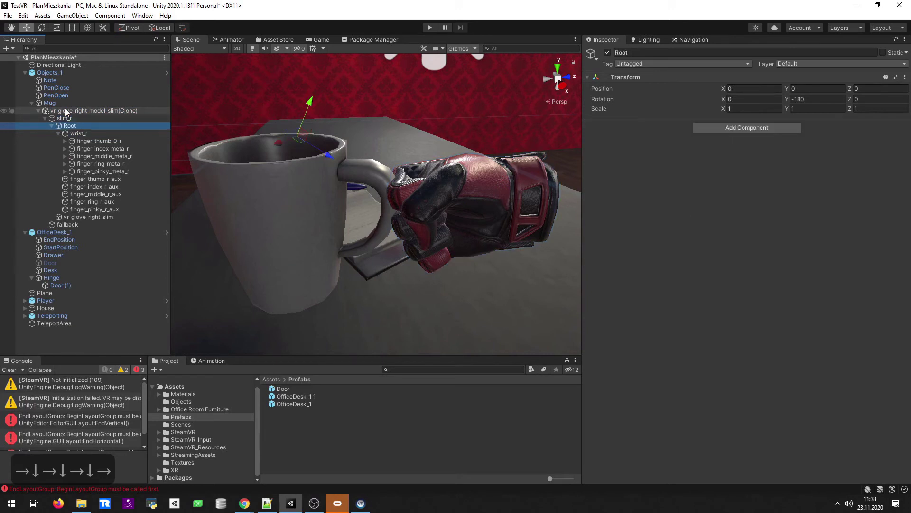
pyautogui.press('Up')
pyautogui.press('Down')
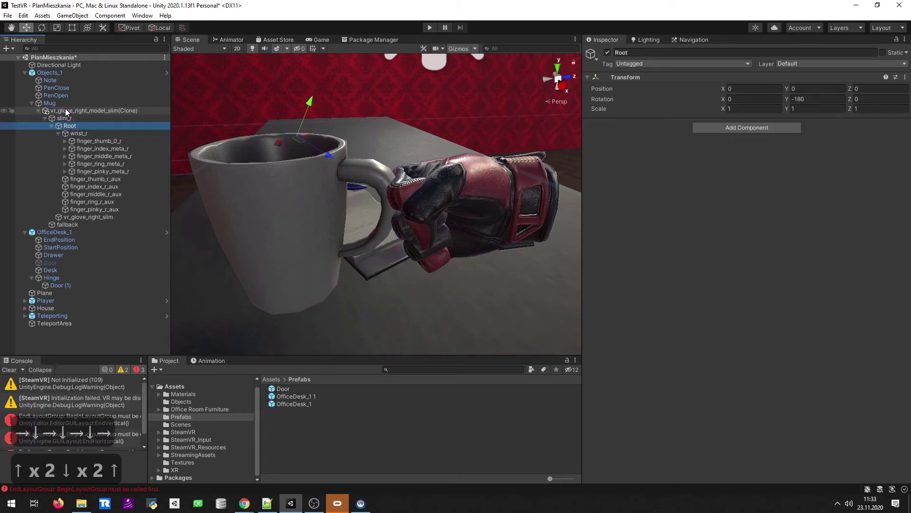
pyautogui.press('Down')
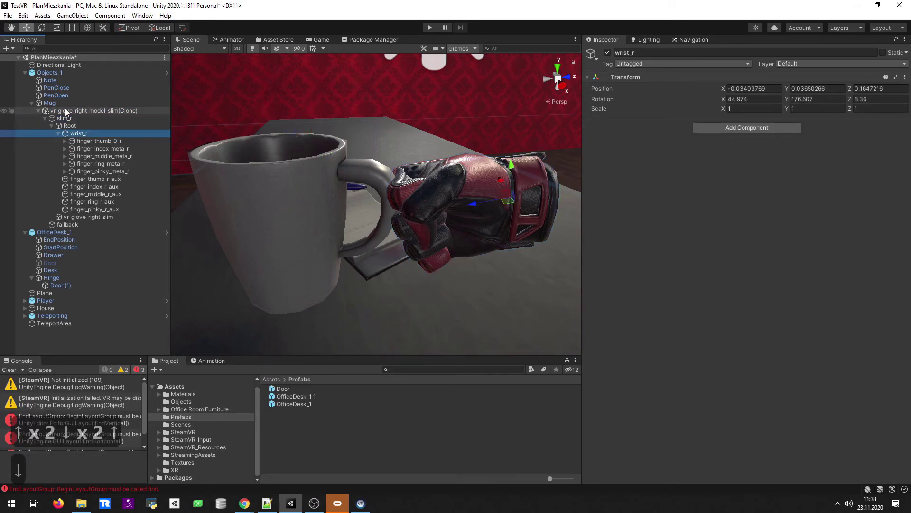
# Expand wrist_r through the thumb and finger bones and select finger_index_0_r.
pyautogui.press('Down')
pyautogui.press('Down')
pyautogui.press('Down')
pyautogui.press('Down')
pyautogui.press('Up')
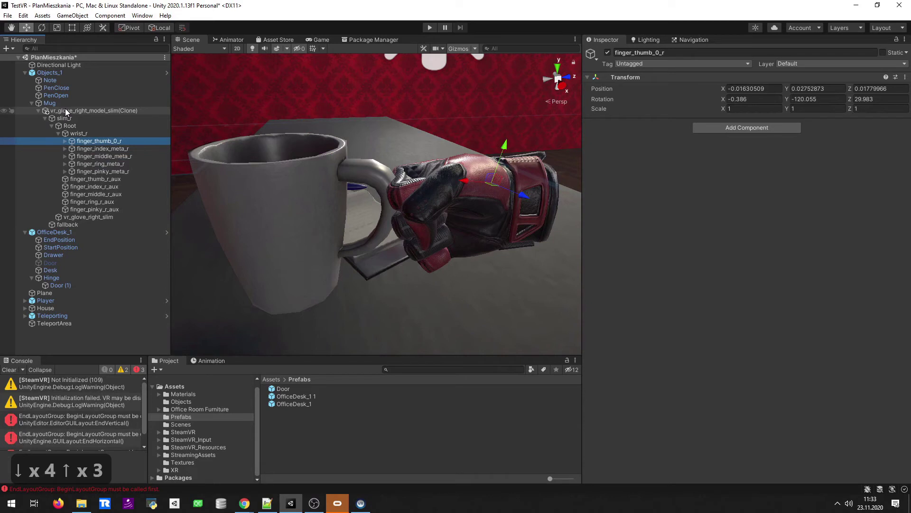
pyautogui.press('Down')
pyautogui.press('Down')
pyautogui.press('Down')
pyautogui.press('Down')
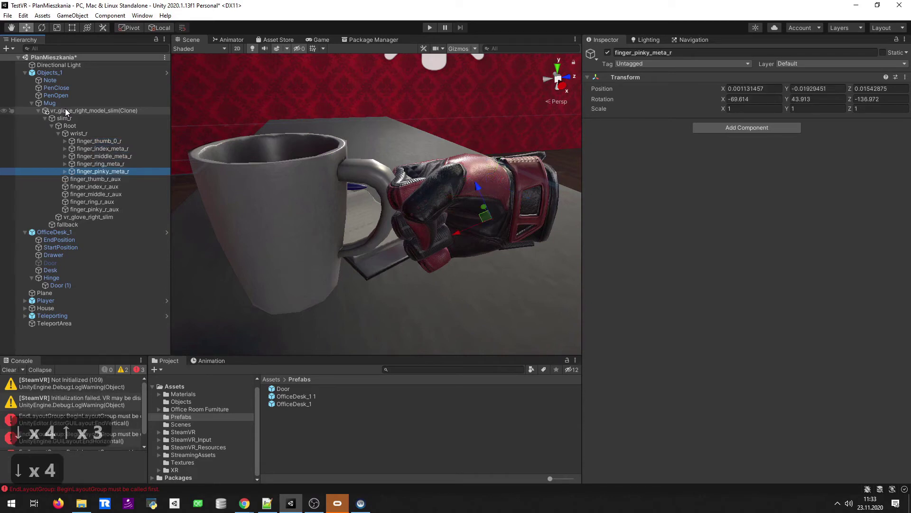
pyautogui.press('Up')
pyautogui.press('Right')
pyautogui.press('Down')
pyautogui.press('Right')
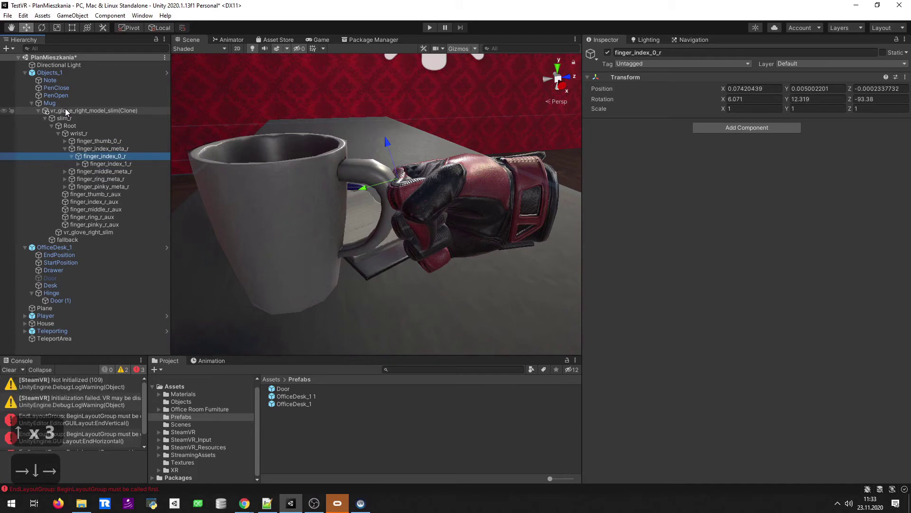
# Rotate finger_index_0_r so the index finger bends toward the mug handle.
pyautogui.moveTo(48, 32); pyautogui.dragTo(164, 27)
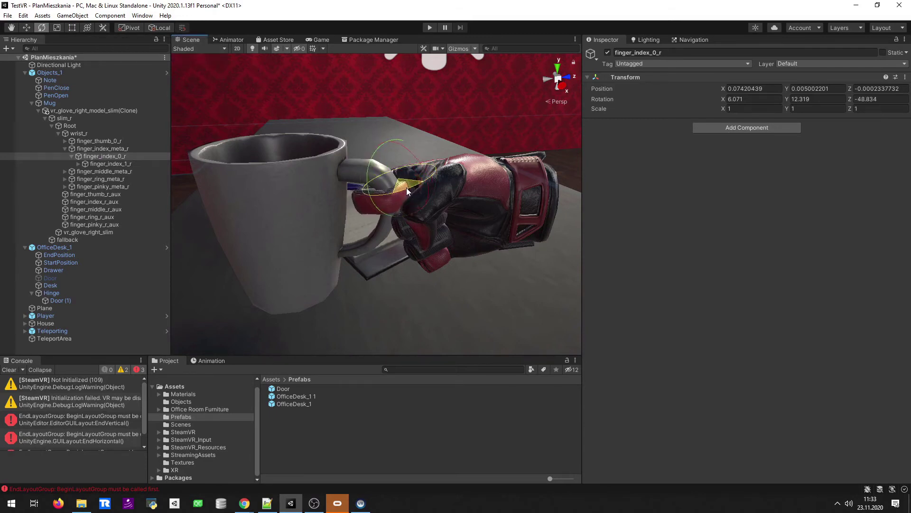
pyautogui.middleClick(403, 191)
pyautogui.click(200, 177)
pyautogui.rightClick(377, 225)
pyautogui.write('wdsd')
pyautogui.click(222, 326)
pyautogui.click(120, 148)
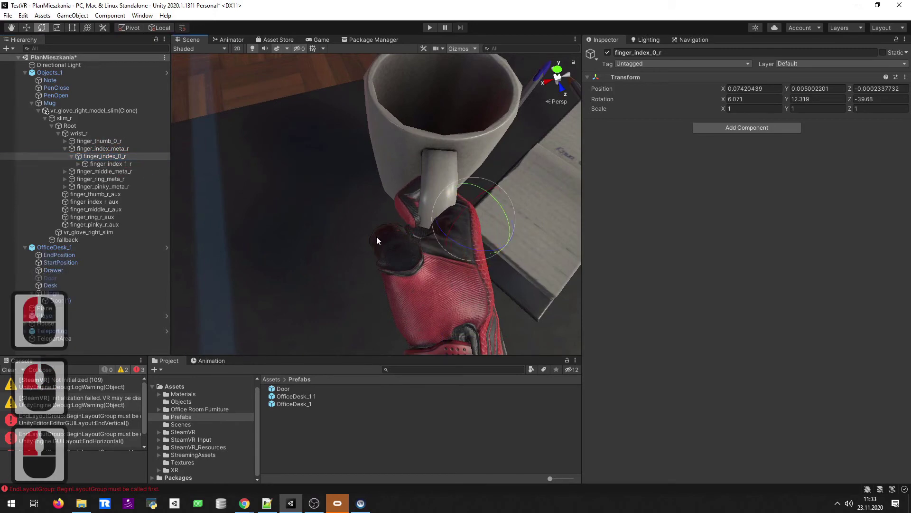
pyautogui.press('ctrl+z')
pyautogui.click(131, 153)
pyautogui.write('dwas')
pyautogui.rightClick(476, 315)
pyautogui.rightClick(402, 314)
# Curl finger_index_1_r and finger_index_2_r around the handle, then select finger_thumb_0_r.
pyautogui.click(113, 162)
pyautogui.click(124, 166)
pyautogui.click(408, 156)
pyautogui.click(79, 170)
pyautogui.doubleClick(130, 172)
pyautogui.click(367, 191)
pyautogui.write('awddd')
pyautogui.rightClick(495, 134)
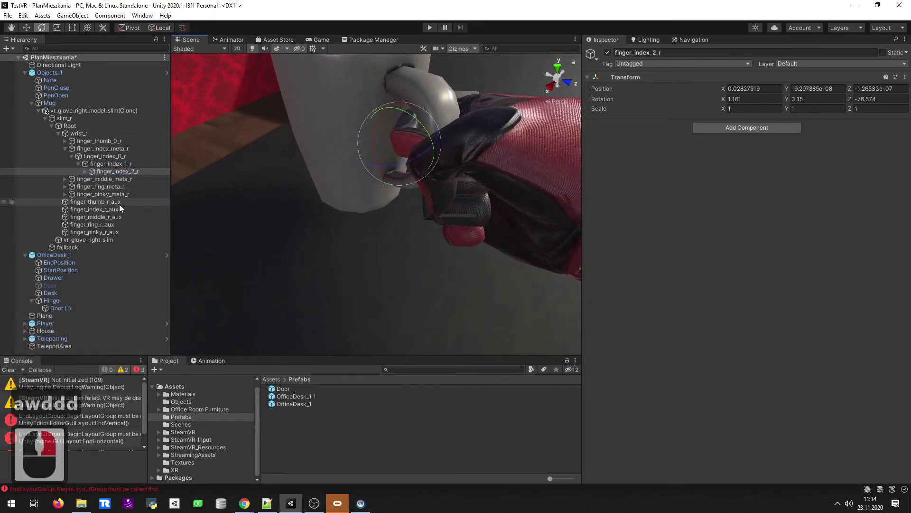
pyautogui.click(125, 210)
pyautogui.write('wsds')
pyautogui.rightClick(129, 230)
pyautogui.click(123, 145)
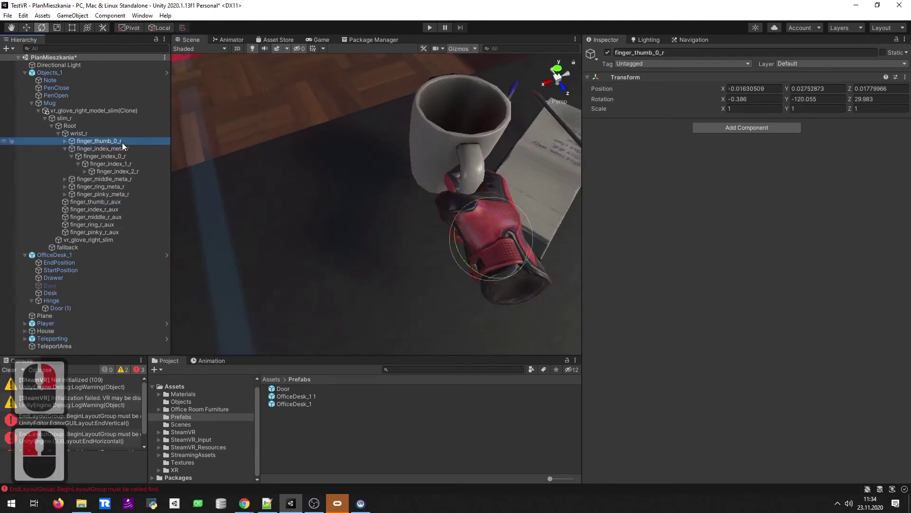
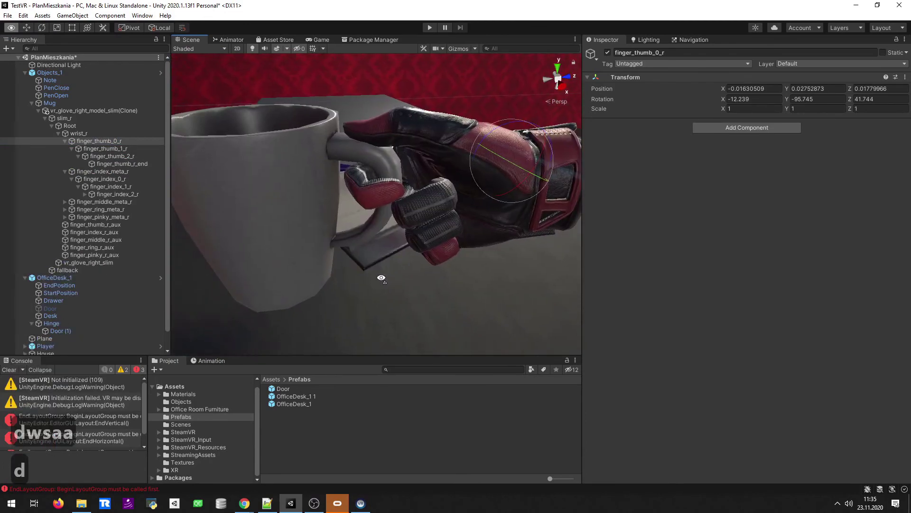
# Rotate the pinky's base, middle and tip joints so the finger curls against the mug.
pyautogui.rightClick(384, 281)
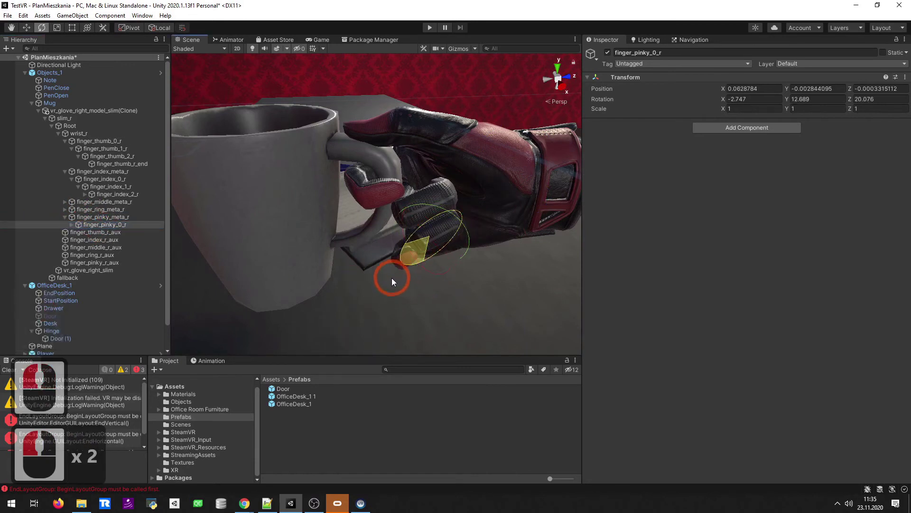
pyautogui.middleClick(394, 283)
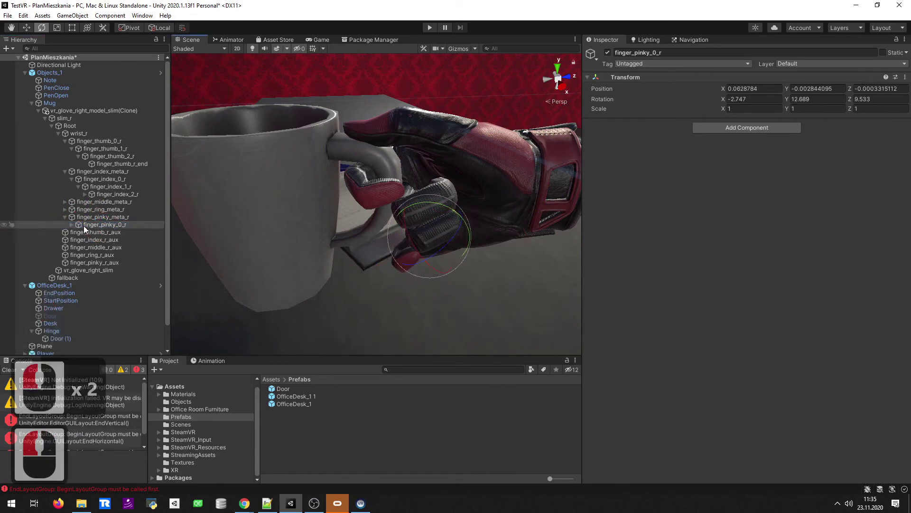
pyautogui.click(78, 234)
pyautogui.click(90, 239)
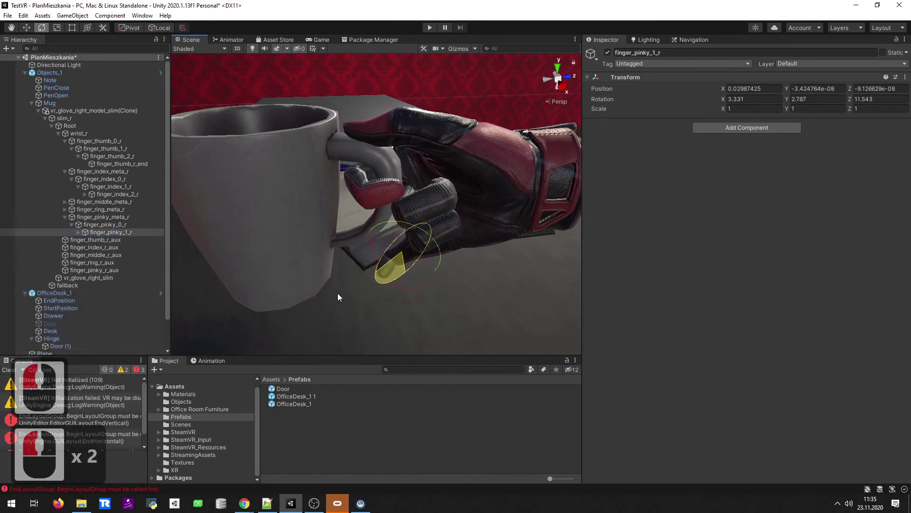
pyautogui.click(148, 234)
pyautogui.click(89, 240)
pyautogui.click(181, 258)
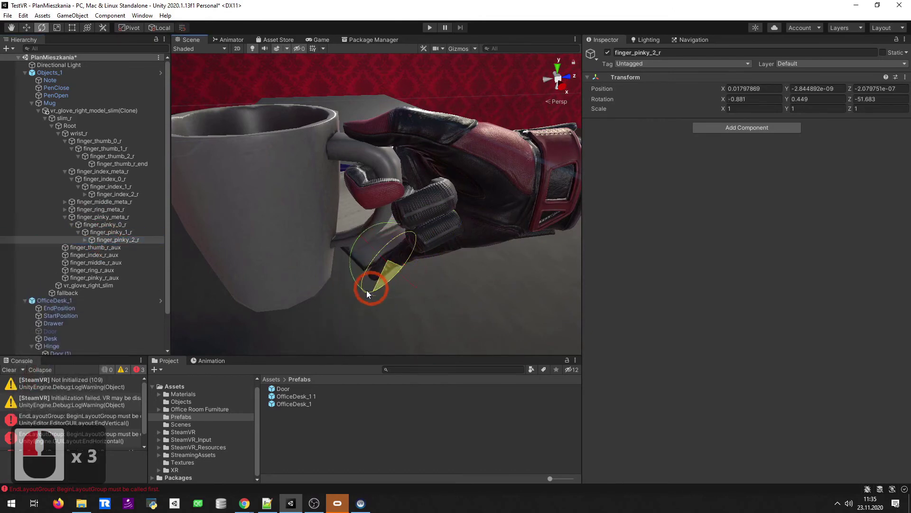
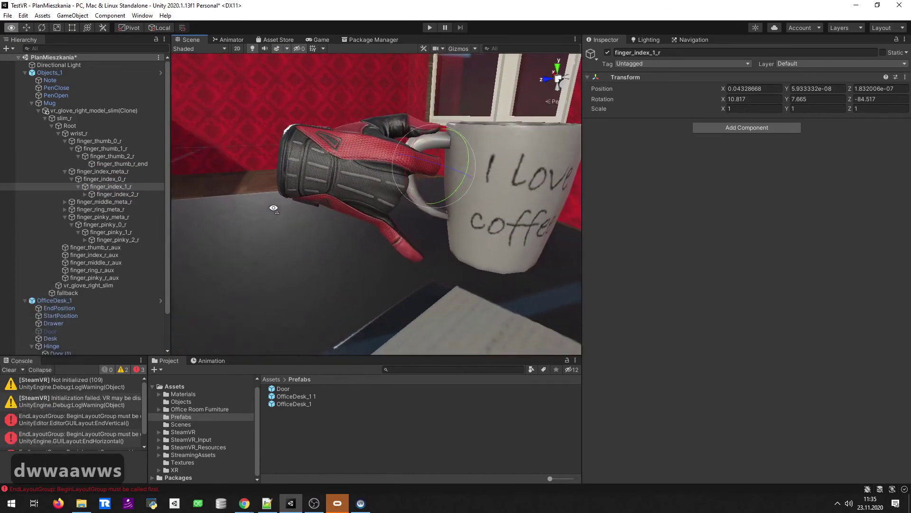
# Refine the pinky base bend, undo a bad rotation, and reselect the pinky base bone.
pyautogui.middleClick(223, 216)
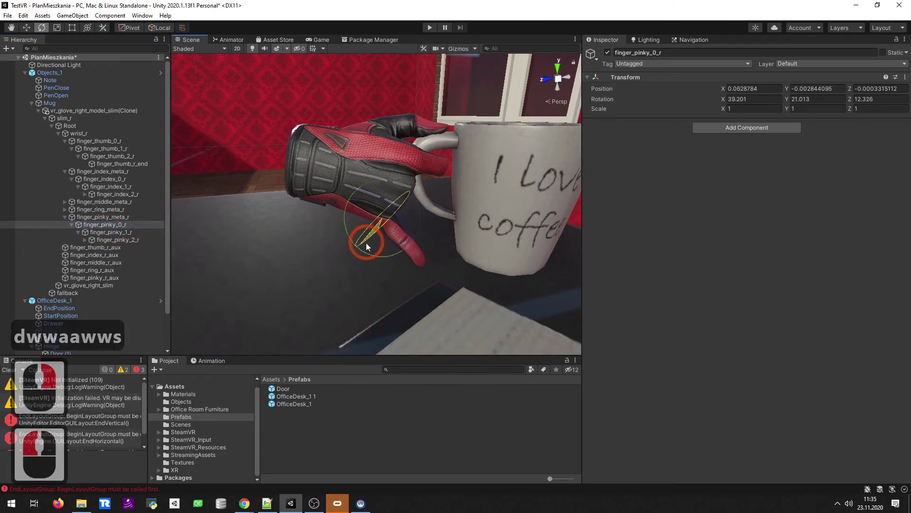
pyautogui.click(361, 250)
pyautogui.press('ctrl+z')
pyautogui.middleClick(127, 239)
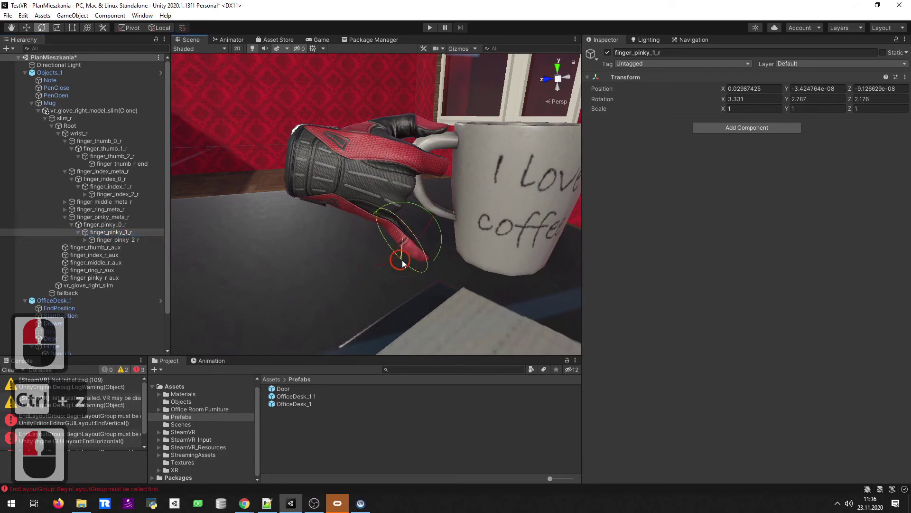
pyautogui.middleClick(283, 250)
pyautogui.click(392, 251)
pyautogui.write('a')
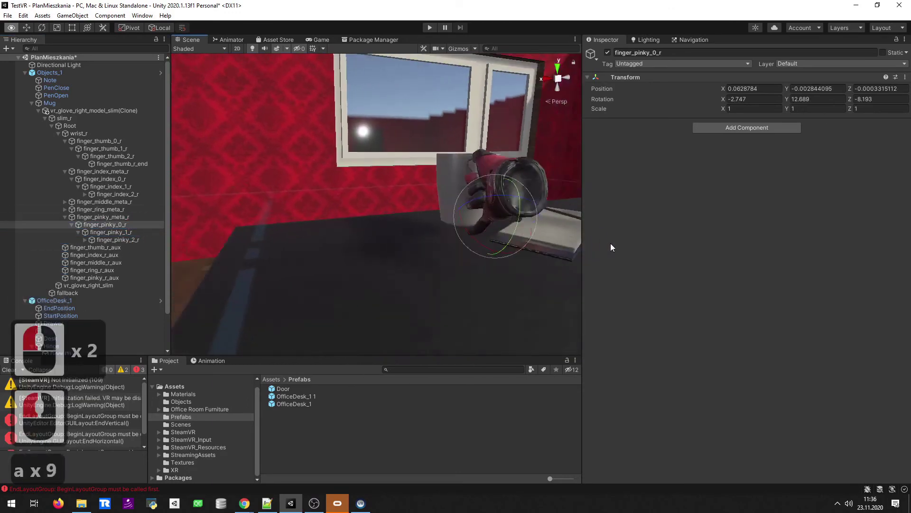
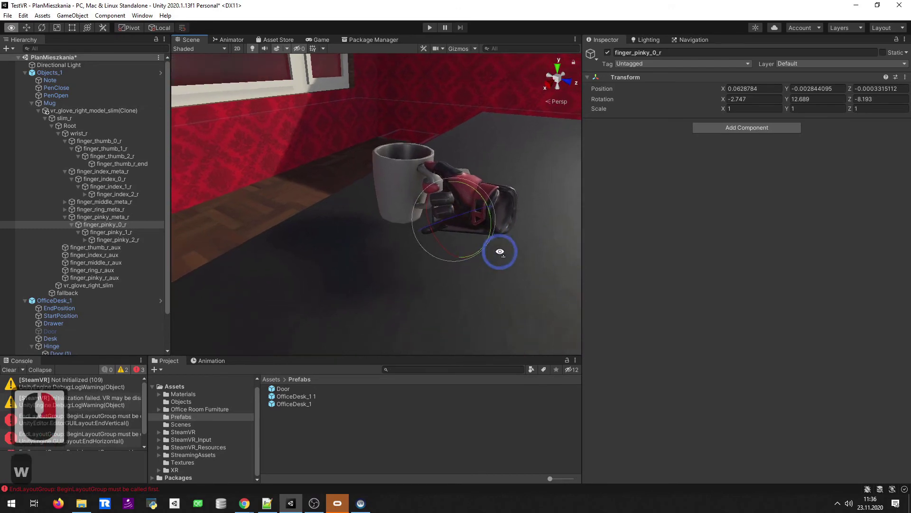
# Fly the Scene view in close on the glove's finished grip around the mug handle.
pyautogui.write('awwdaa')
pyautogui.press('d')
pyautogui.rightClick(426, 212)
pyautogui.middleClick(76, 105)
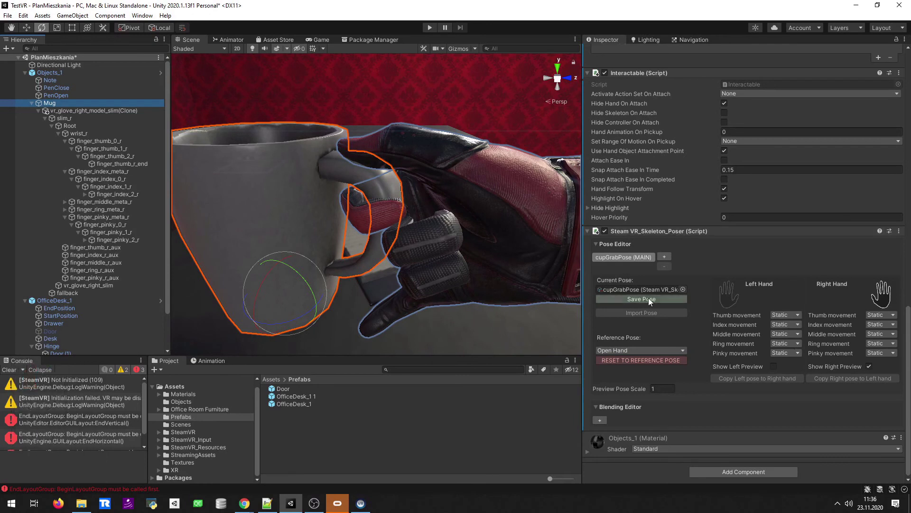
# Save the right-hand grip pose and tick Show Left Preview on the Skeleton Poser.
pyautogui.click(648, 300)
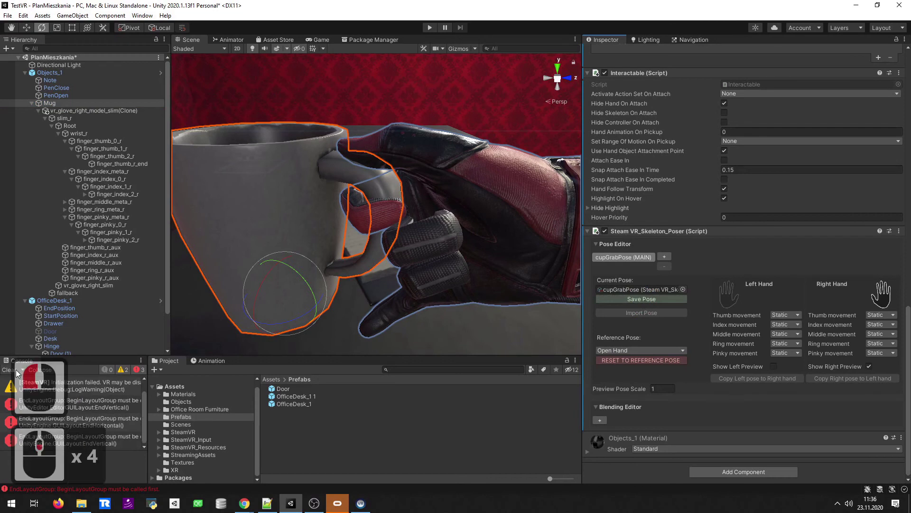
pyautogui.click(15, 375)
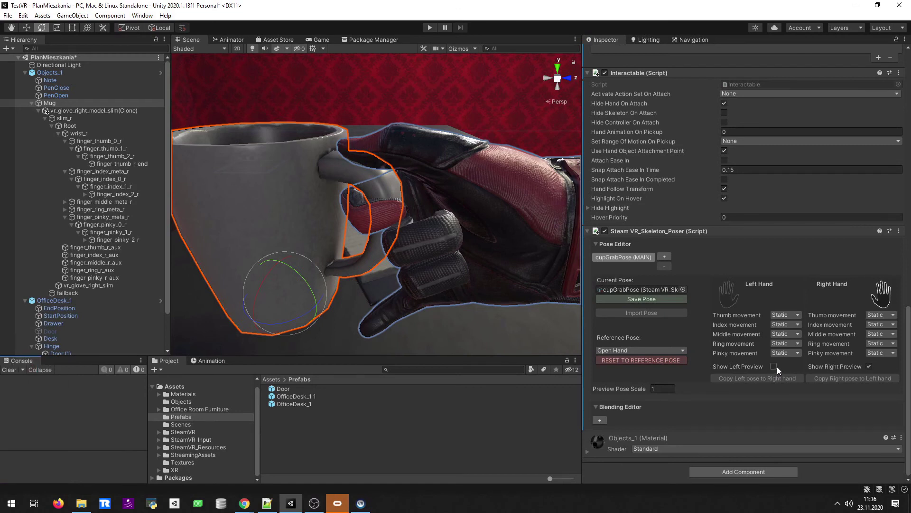
pyautogui.click(778, 372)
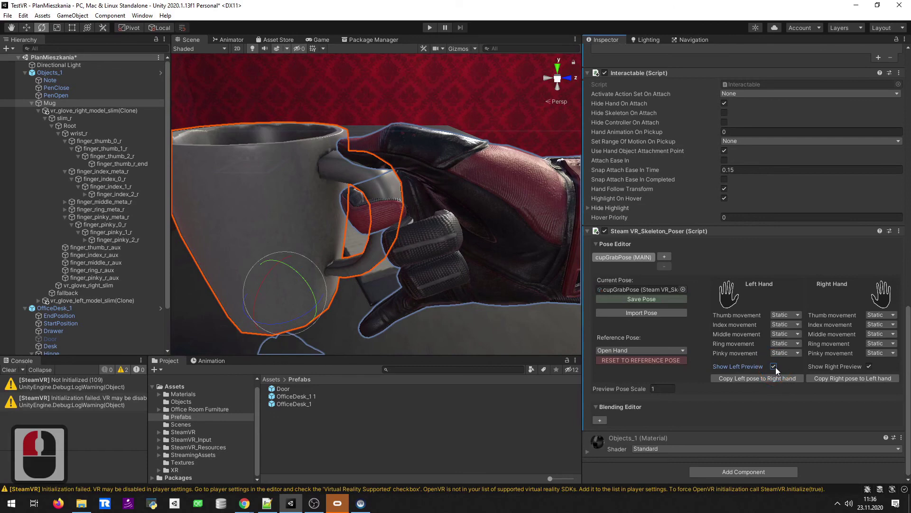
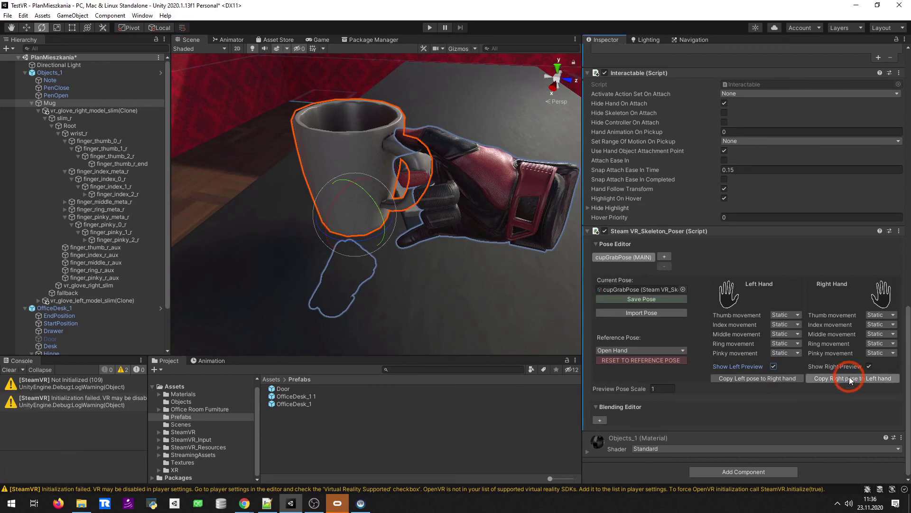
# Copy the right-hand grip pose to the left hand, overwriting the existing left pose.
pyautogui.click(855, 378)
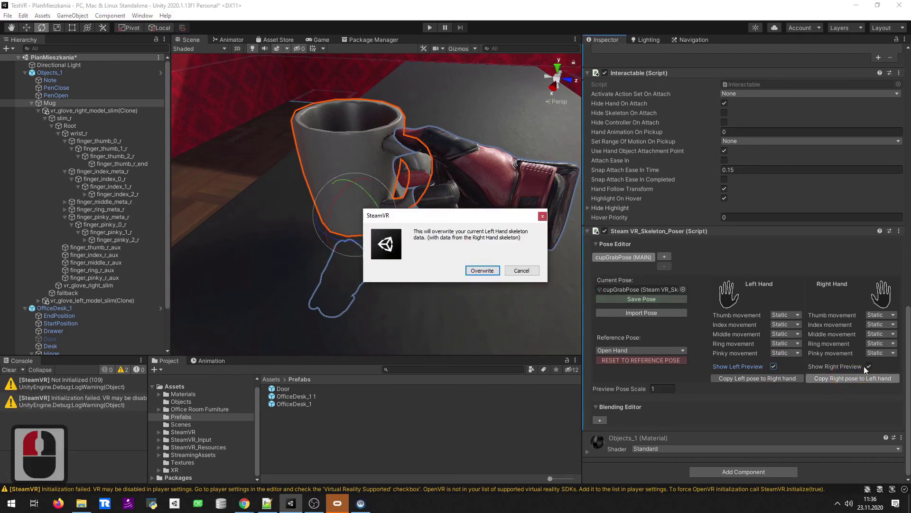
pyautogui.click(487, 275)
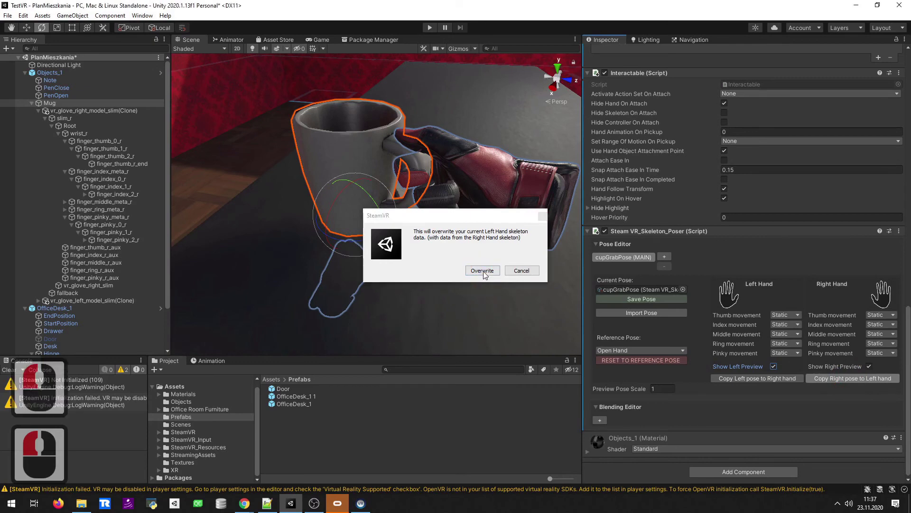
# Select the left-hand preview in the Scene to show its Behaviour Skeleton settings.
pyautogui.write('sawwsa')
pyautogui.click(479, 324)
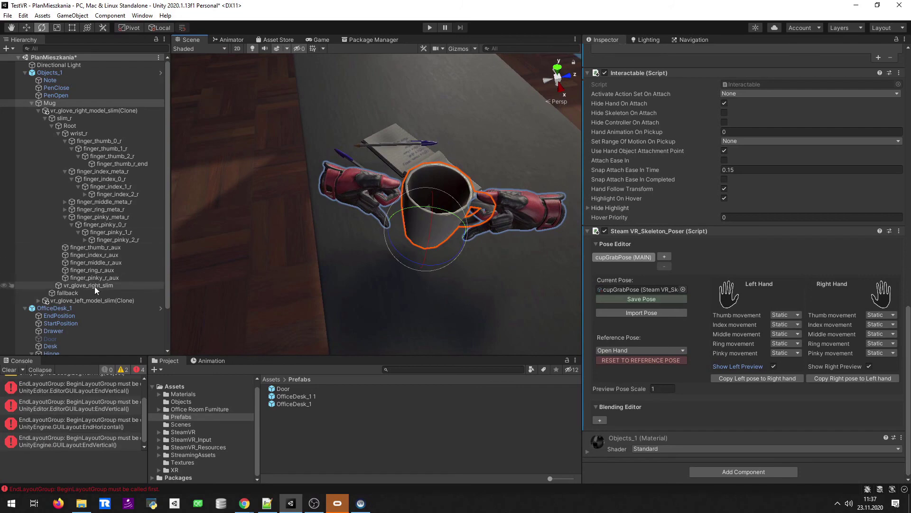
pyautogui.moveTo(97, 303); pyautogui.dragTo(101, 294)
# Set the left-hand preview's Rotation Z to -90 in its Transform.
pyautogui.click(311, 301)
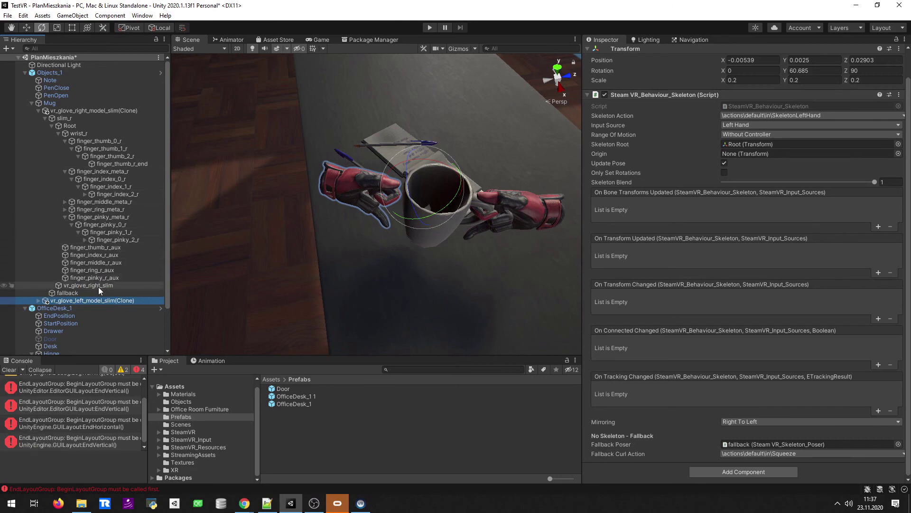
pyautogui.click(160, 31)
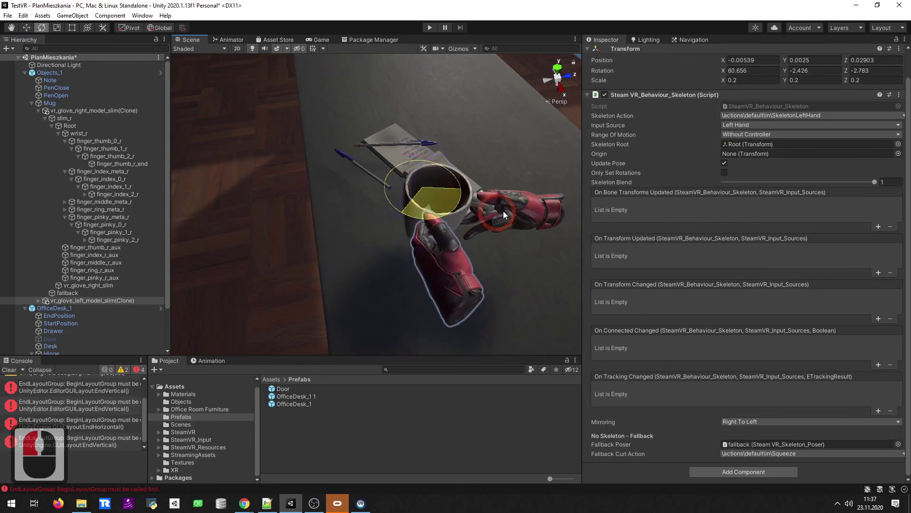
pyautogui.click(543, 220)
pyautogui.click(654, 166)
pyautogui.write('- 90')
pyautogui.press('Return')
# Turn the left hand to rotation Y -60.684 and move it so it grips the mug's rim.
pyautogui.press('d')
pyautogui.press('d')
pyautogui.press('d')
pyautogui.write('d x 6 awa')
pyautogui.rightClick(183, 294)
pyautogui.write('eqw')
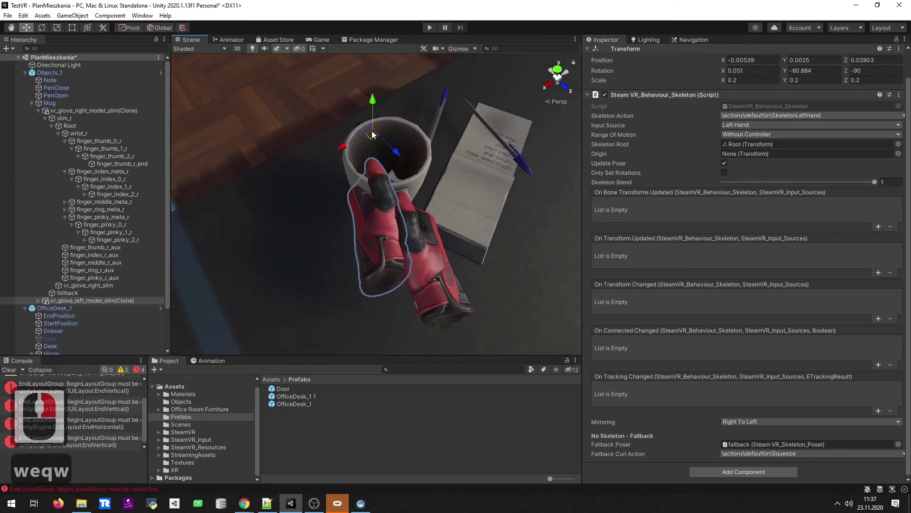
pyautogui.rightClick(377, 137)
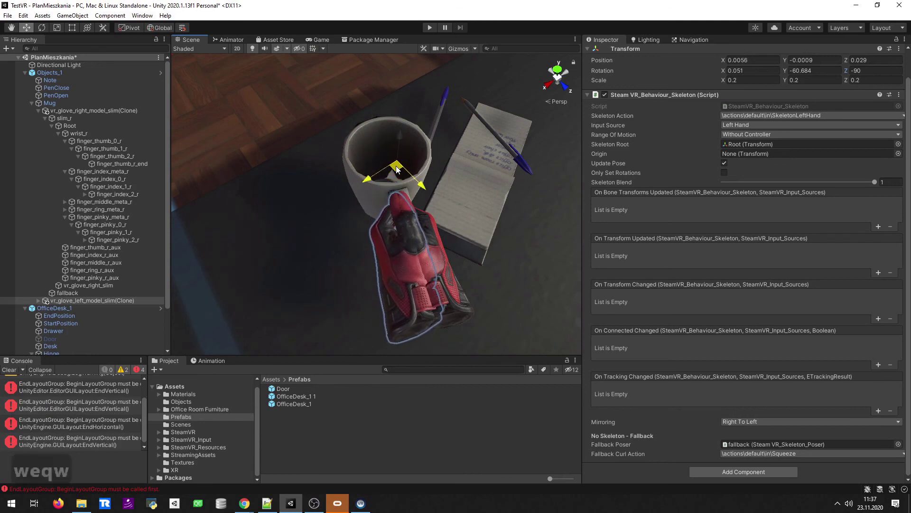
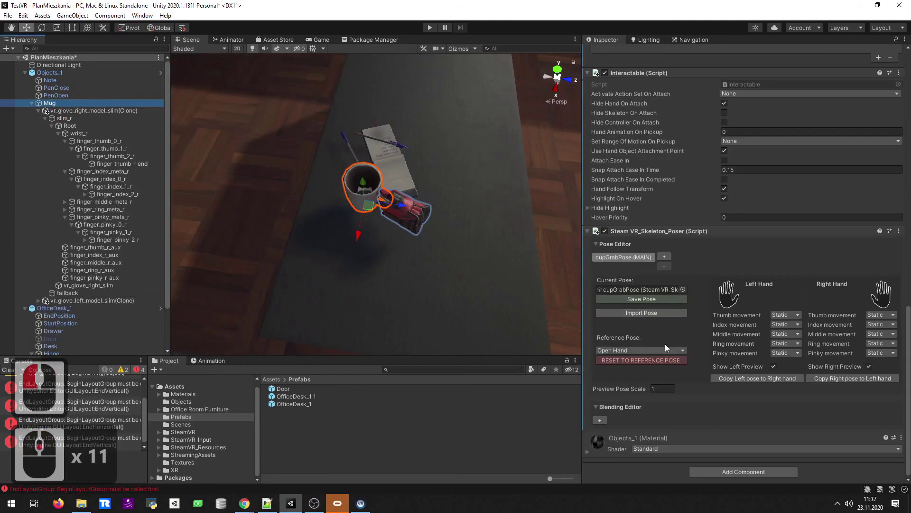
# Enter Play mode to run the VR room scene with the mug on the desk.
pyautogui.click(648, 304)
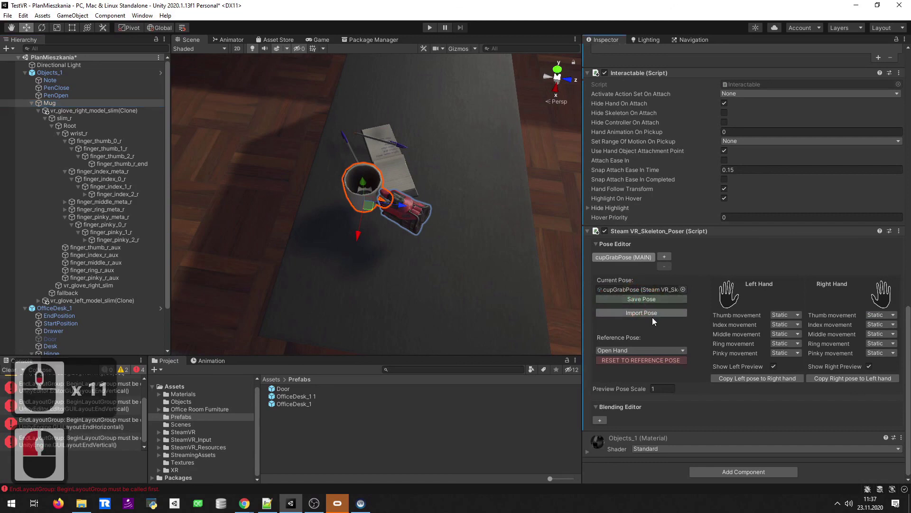
pyautogui.moveTo(102, 111); pyautogui.dragTo(427, 130)
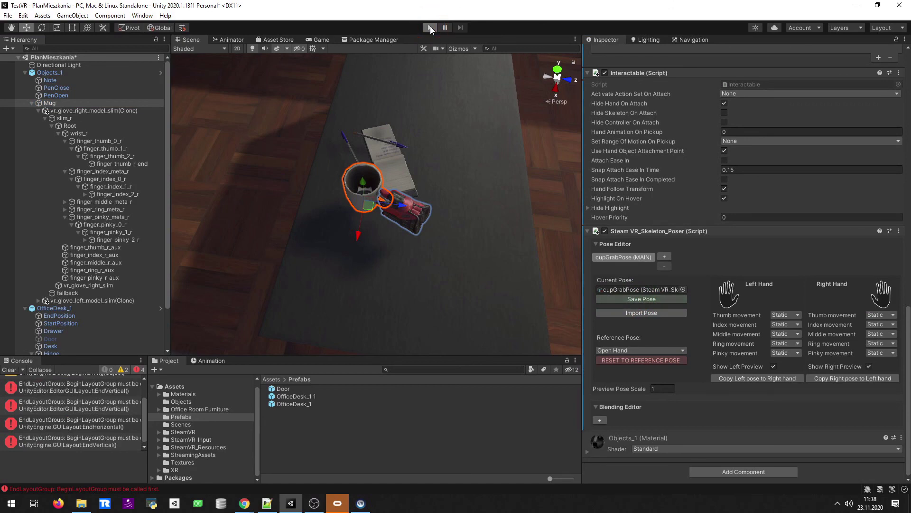
pyautogui.moveTo(375, 29); pyautogui.dragTo(377, 27)
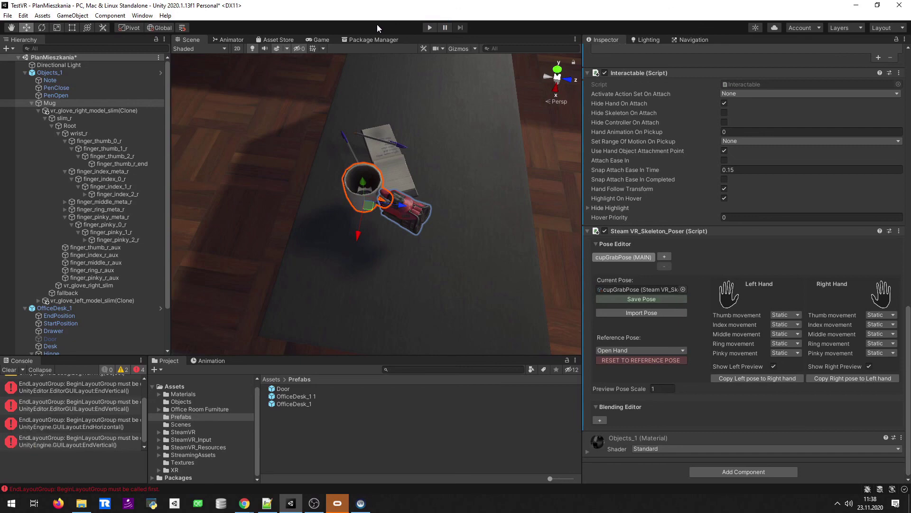
pyautogui.moveTo(433, 31); pyautogui.dragTo(434, 31)
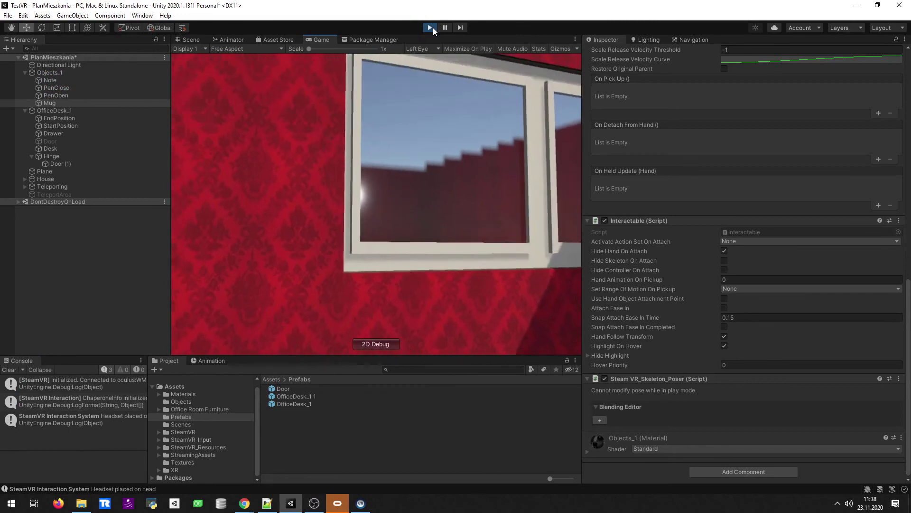
# Grab and lift the mug with the simulated glove to check the saved grip, then stop the play test.
pyautogui.moveTo(434, 31); pyautogui.dragTo(730, 257)
pyautogui.moveTo(727, 255); pyautogui.dragTo(482, 76)
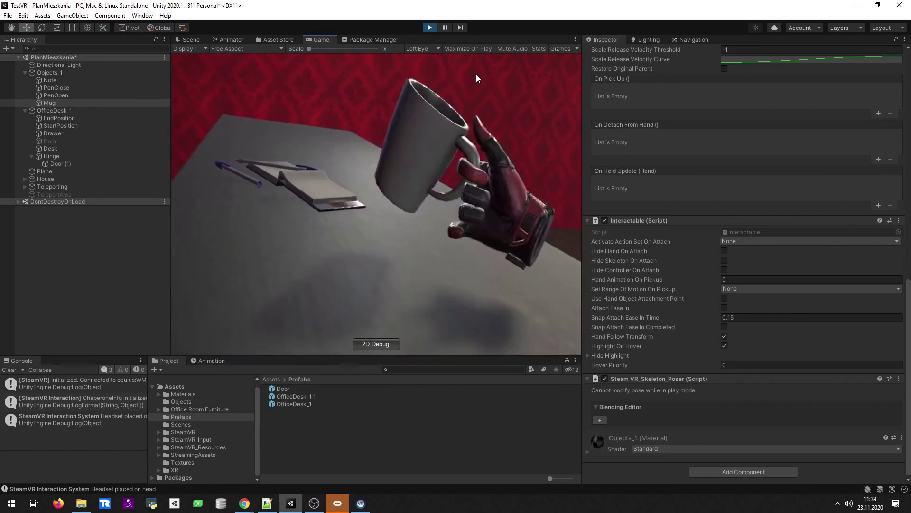
pyautogui.click(435, 29)
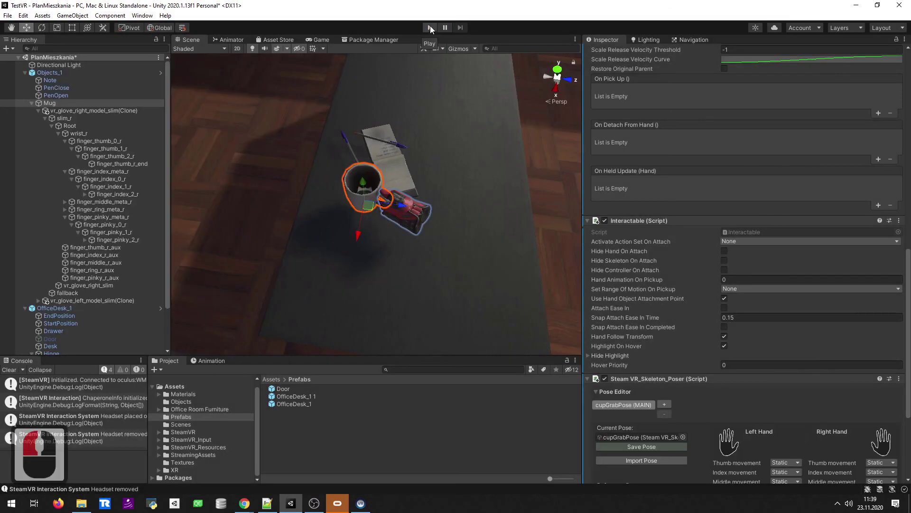